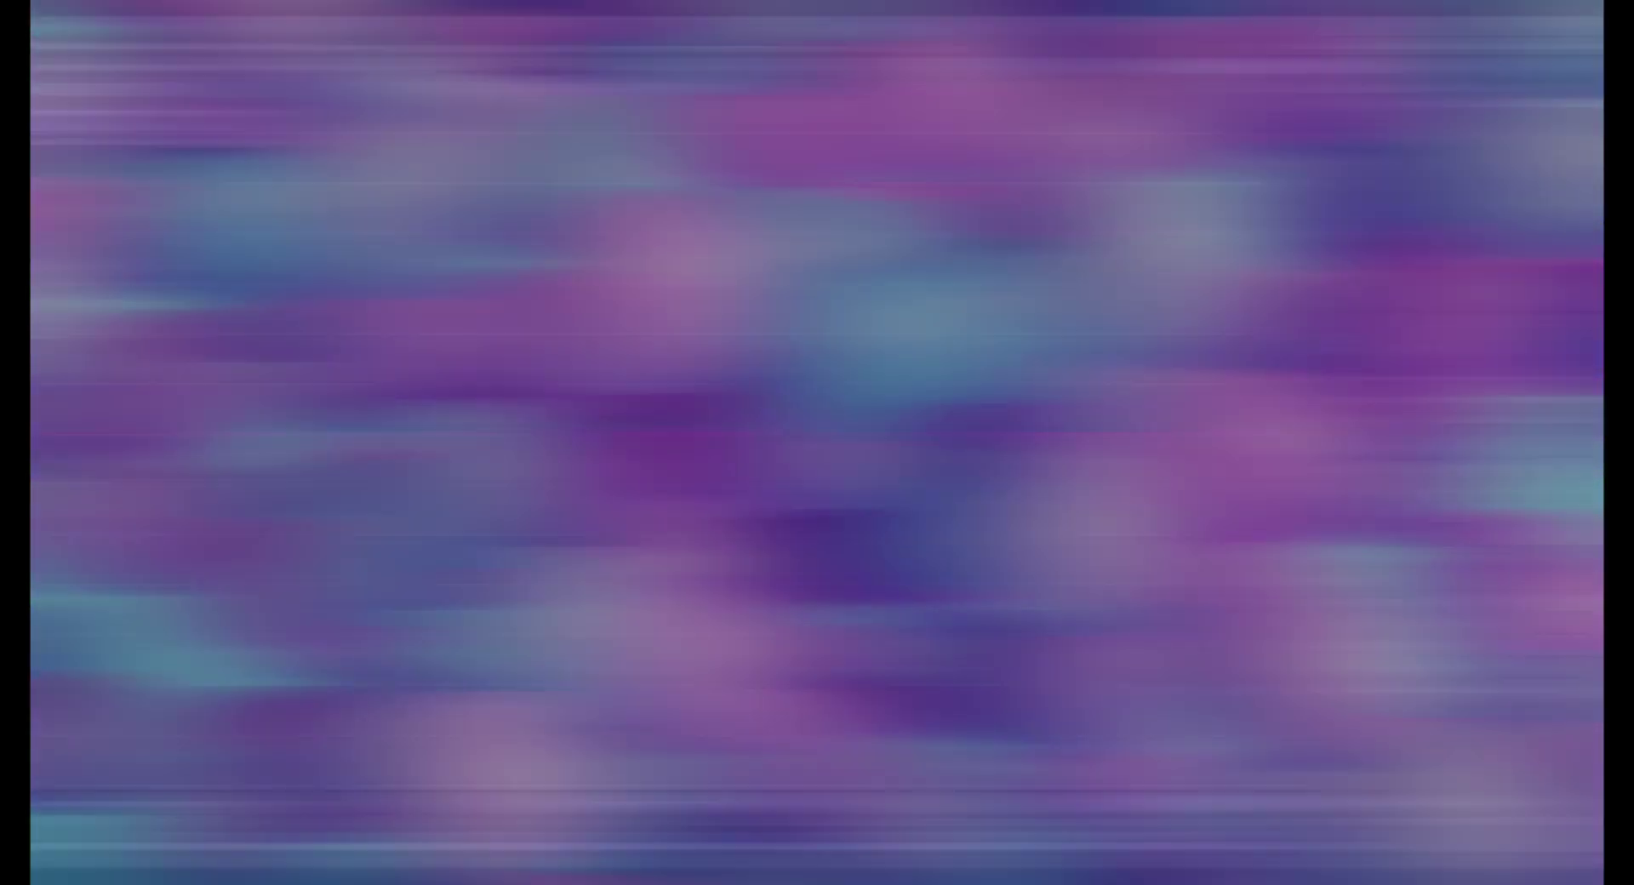
Step: Add a UV sphere to the scene from the Shift+A add menu
left_click(755, 426)
key("shift+a")
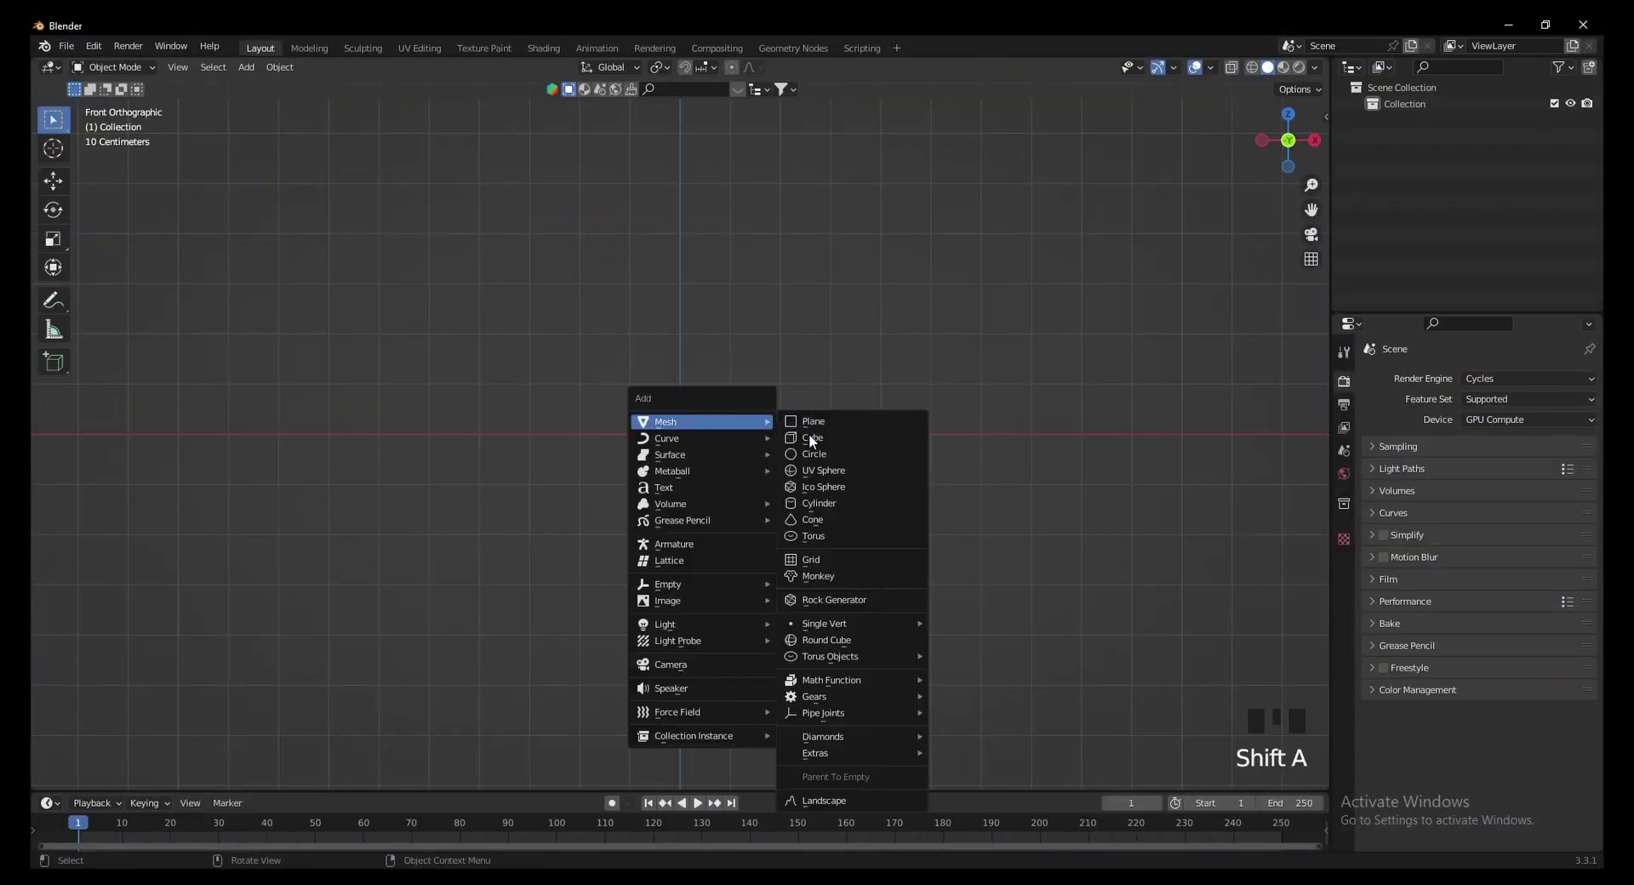
scroll("up", 3)
left_click(1355, 565)
Step: Give the sphere an Array modifier making a row of eight spheres with small gaps
left_click(1453, 386)
left_click_drag(1291, 431, 1070, 480)
scroll("down", 3)
left_click_drag(1032, 474, 1580, 461)
left_click_drag(1580, 461, 1129, 479)
scroll("down", 3)
left_click_drag(1575, 512, 1405, 394)
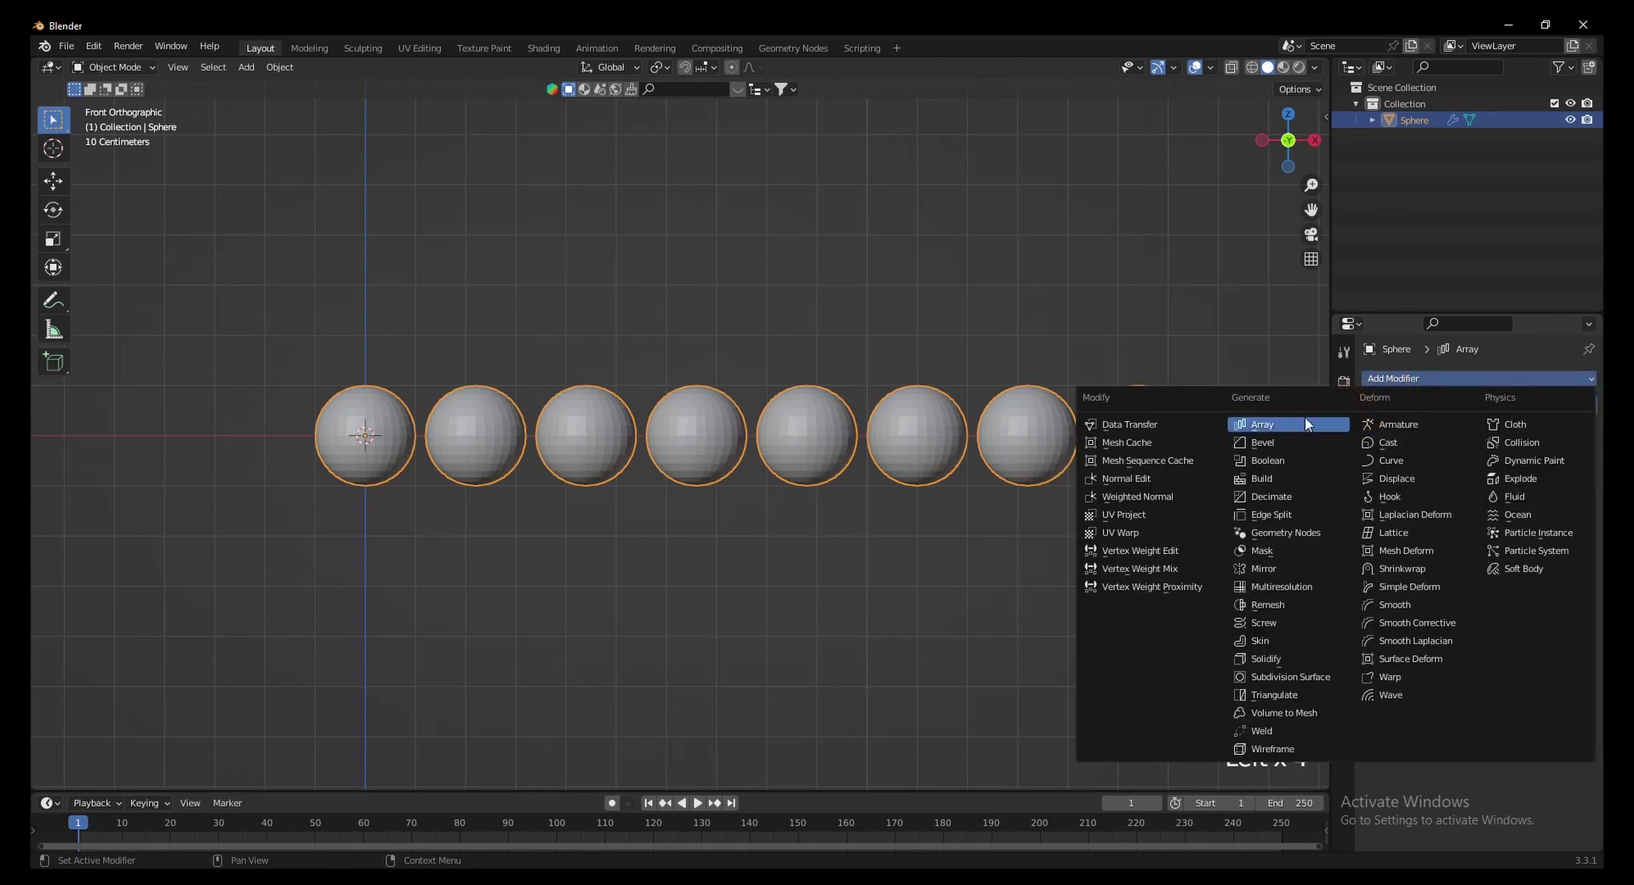
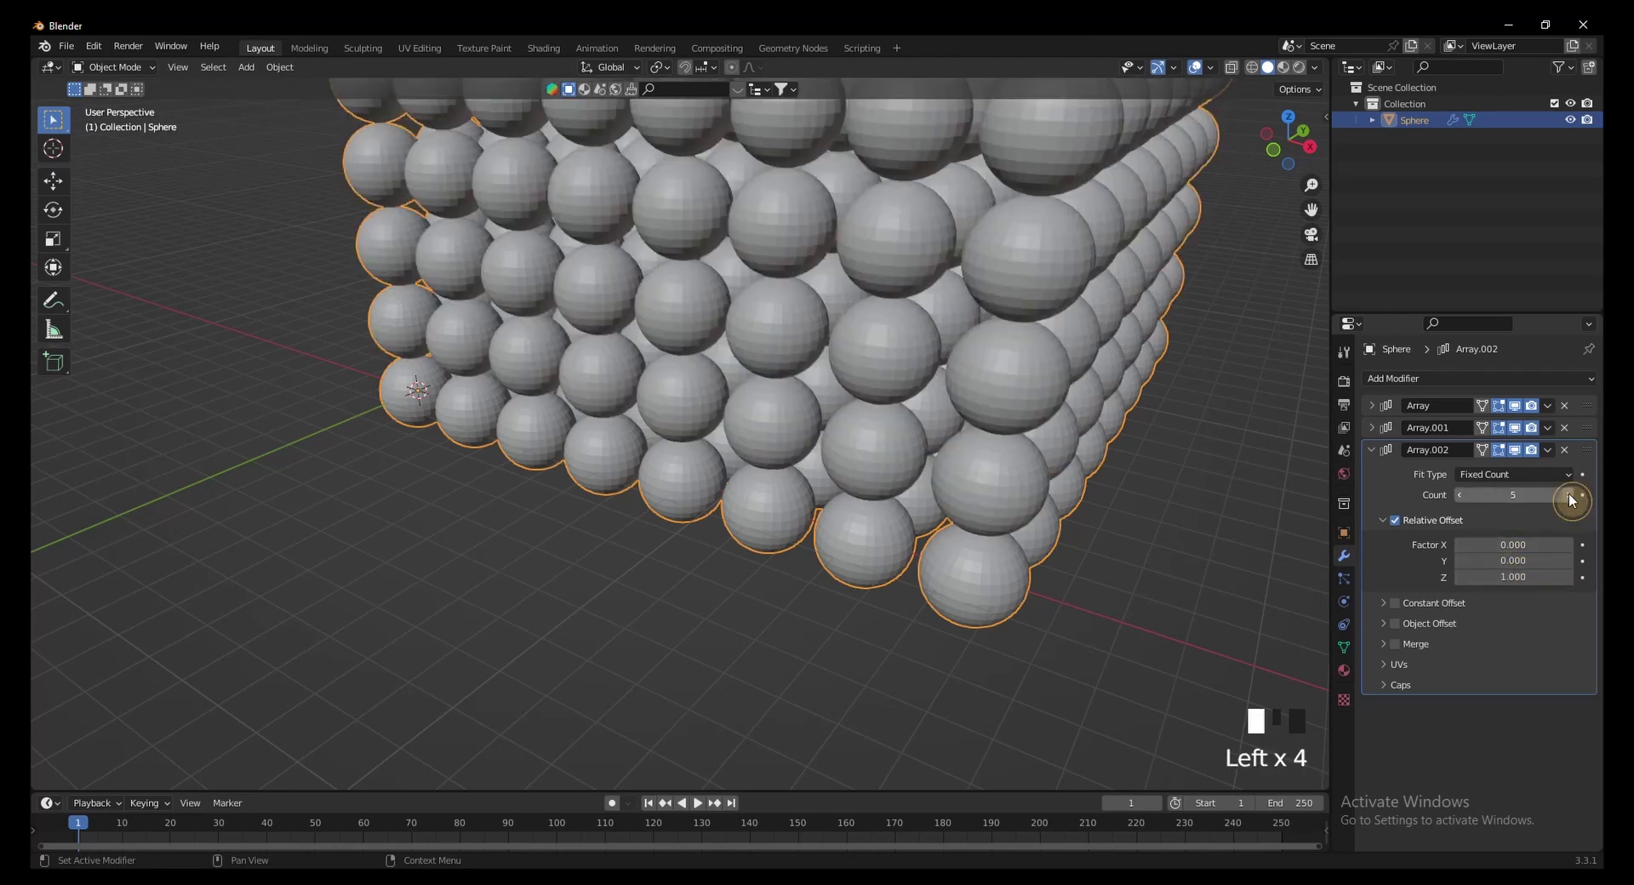
Step: Add a second Array modifier offset on another axis and set its count
scroll("down", 3)
left_click_drag(959, 488, 965, 453)
scroll("up", 3)
left_click_drag(982, 453, 1575, 586)
left_click(1575, 586)
Step: Add a third Array modifier stacking the spheres five layers tall into a block
scroll("down", 3)
left_click_drag(959, 574, 965, 527)
scroll("down", 3)
left_click_drag(965, 527, 930, 488)
scroll("up", 3)
left_click_drag(921, 503, 867, 589)
scroll("up", 3)
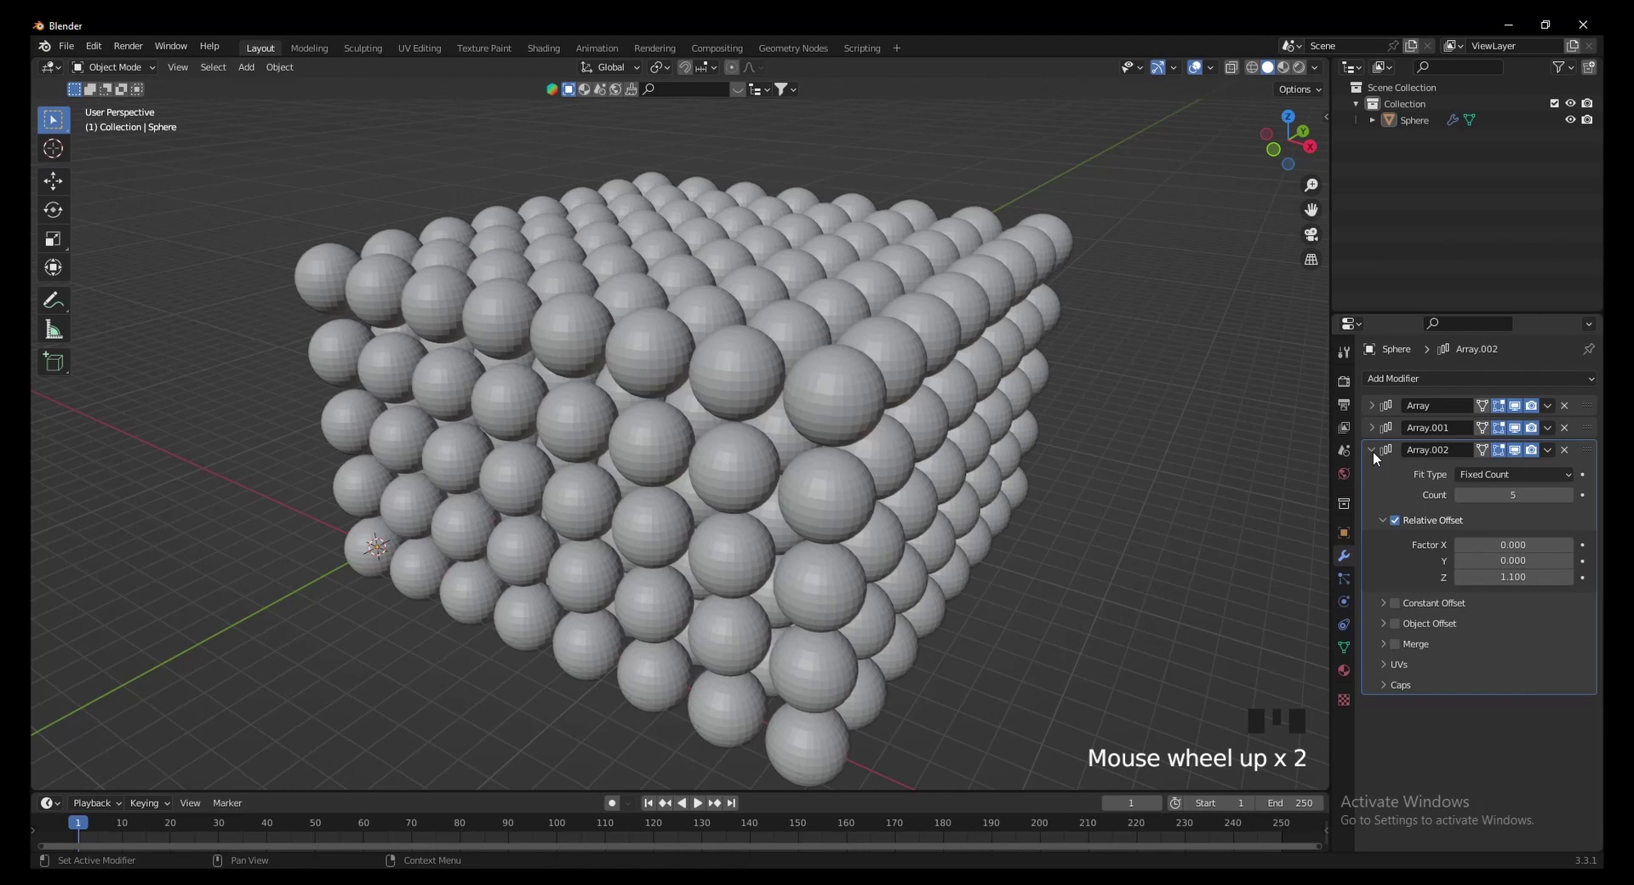
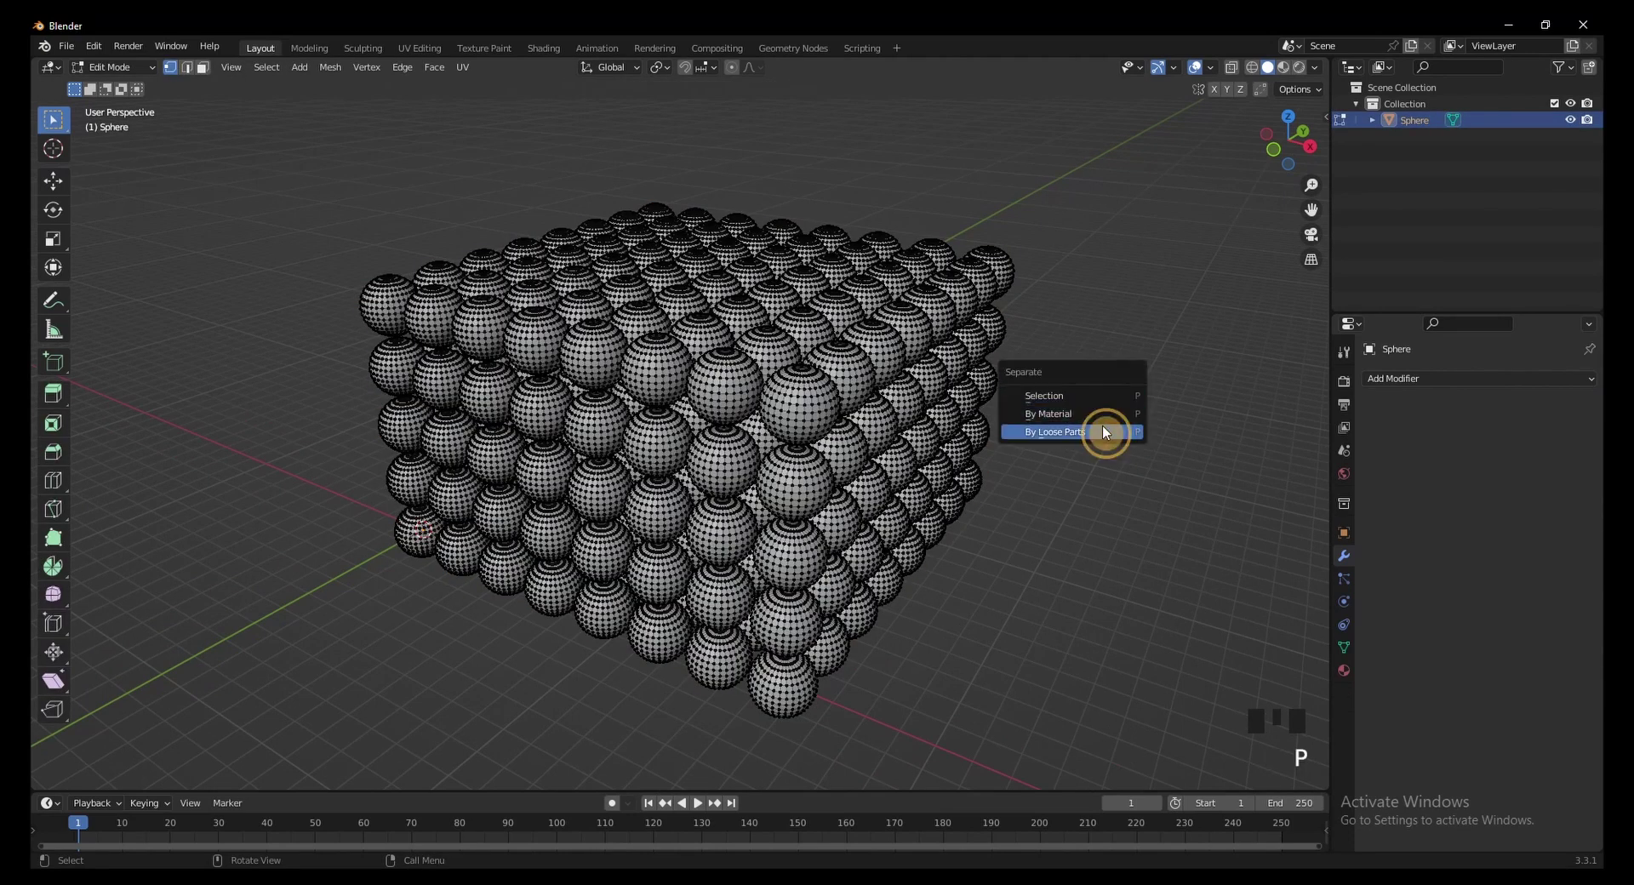
Step: Separate the block into loose sphere objects and select them all in Object Mode
key("Tab")
left_click(1110, 435)
key("`")
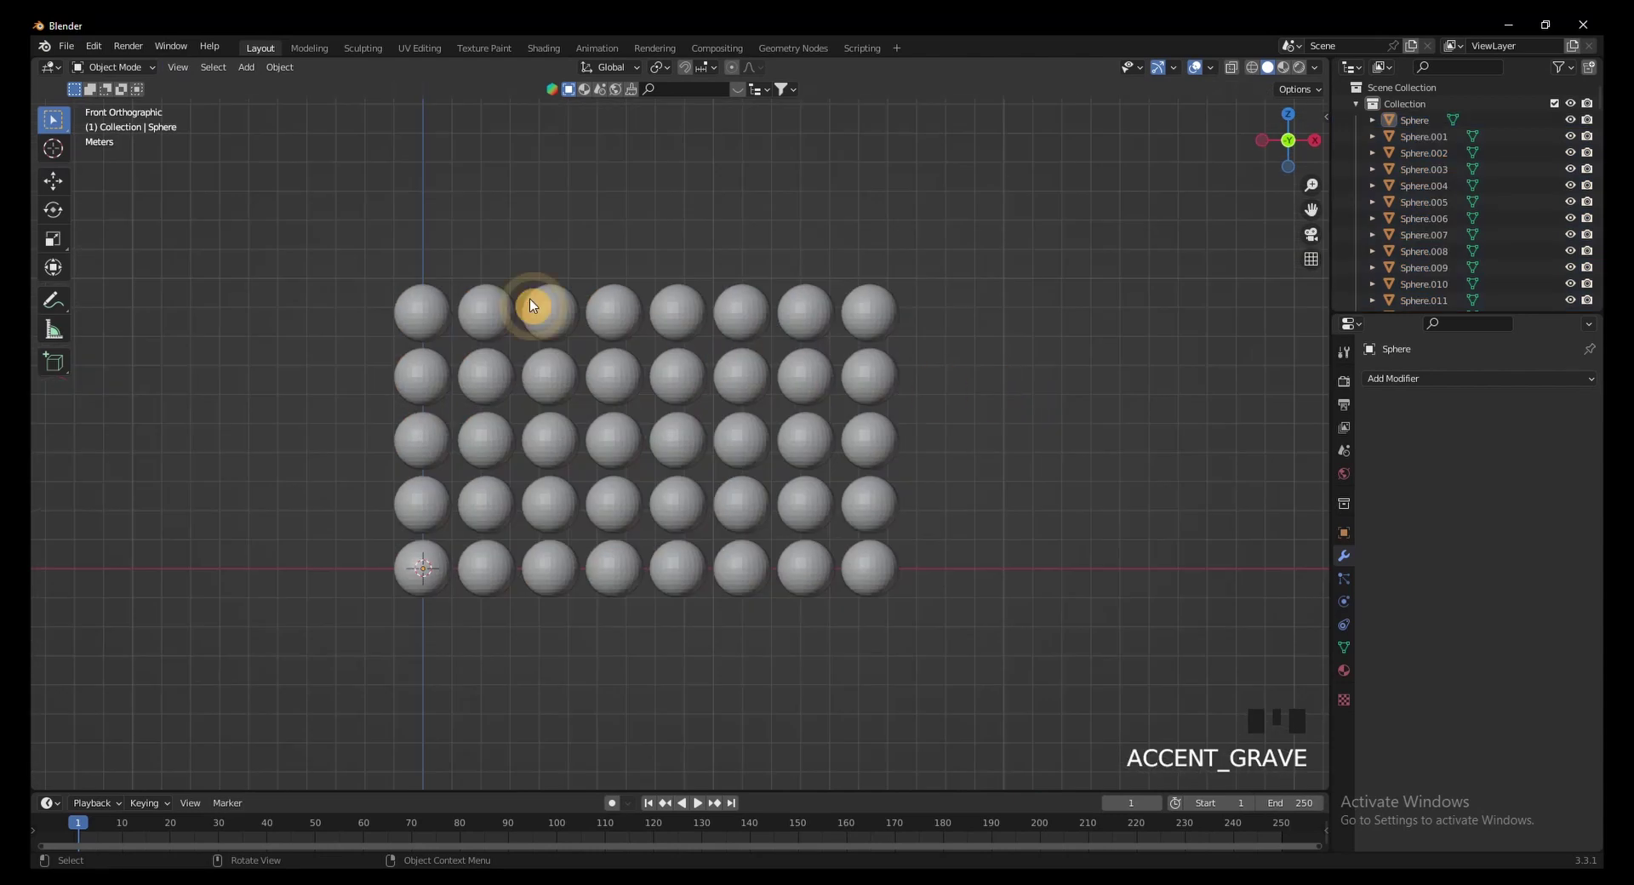
left_click(322, 234)
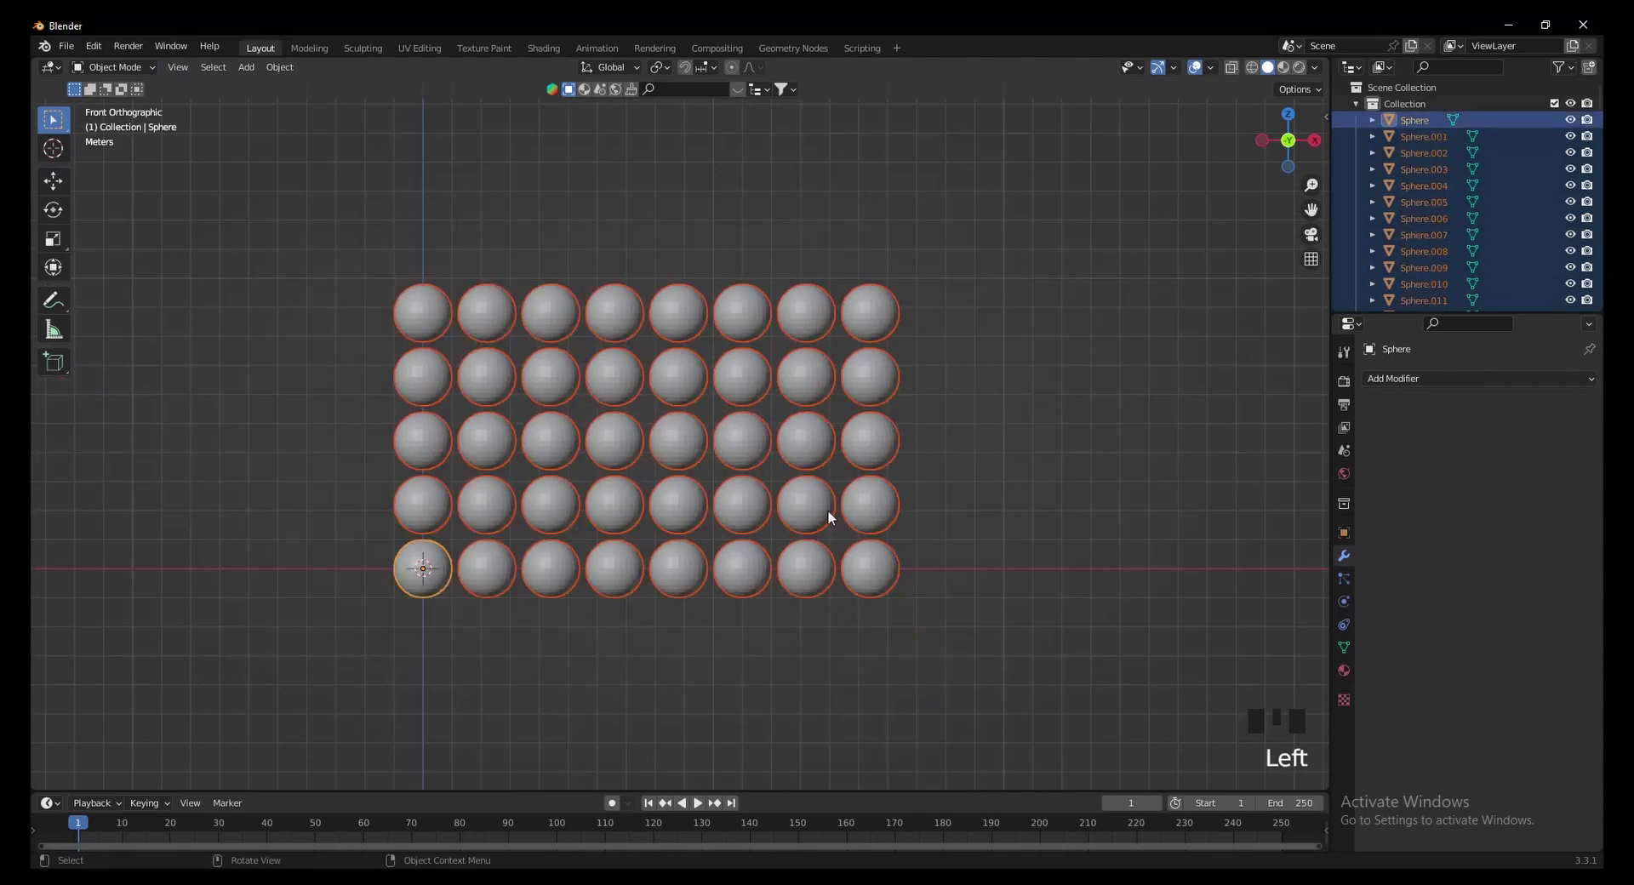
Step: Set each sphere's origin to its own geometry and inspect the block from the front
left_click_drag(823, 488, 1003, 450)
left_click(1003, 450)
left_click_drag(980, 423, 899, 453)
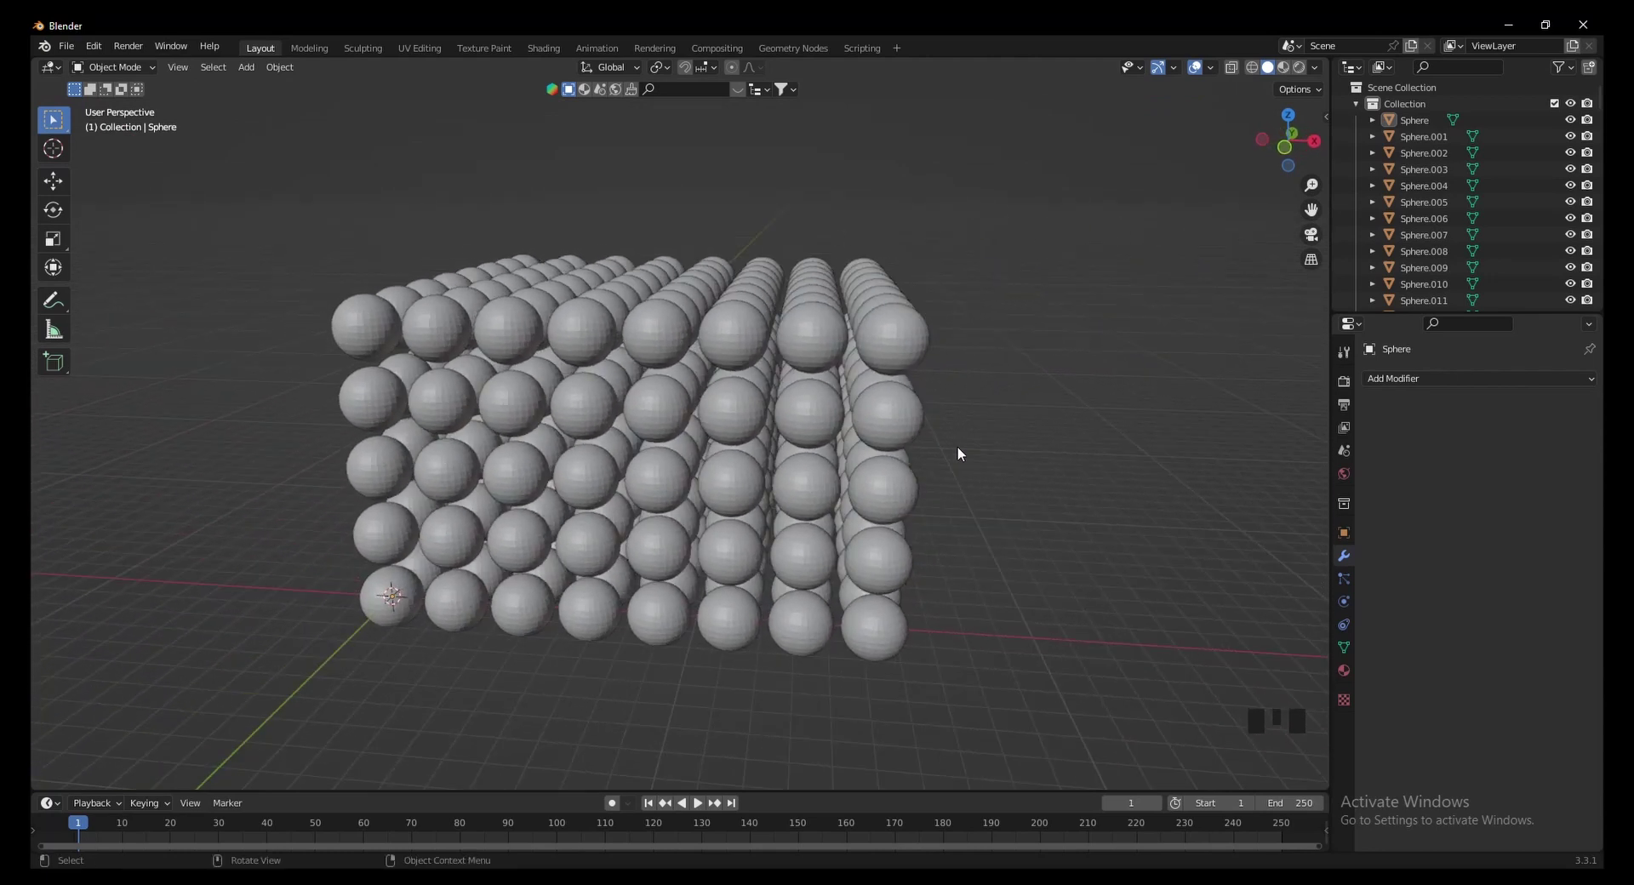
scroll("down", 3)
key("`")
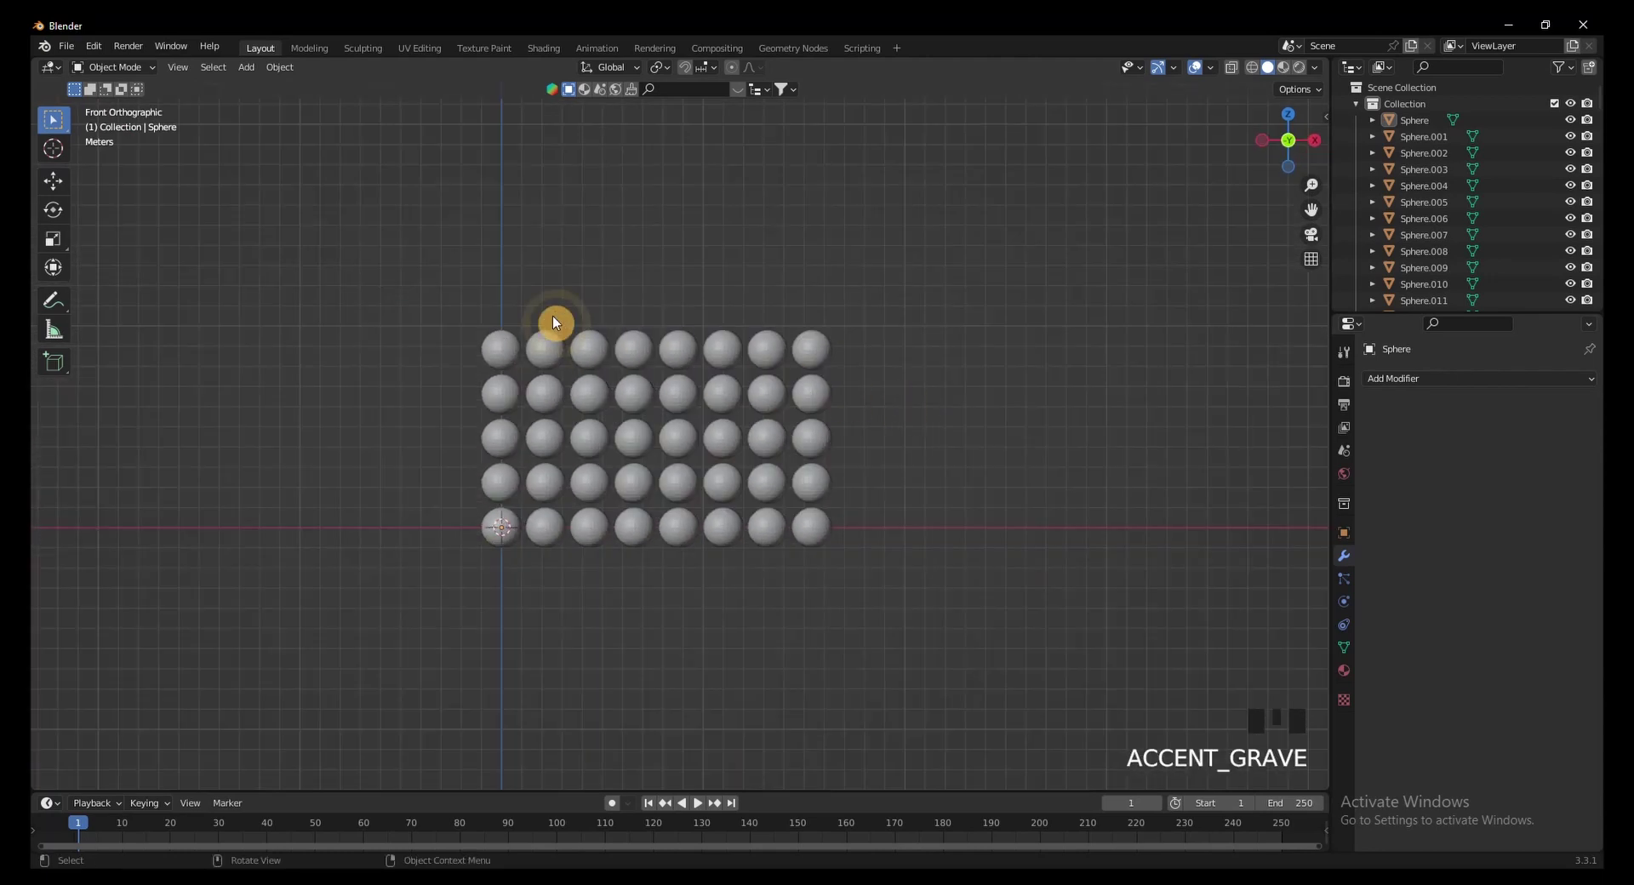
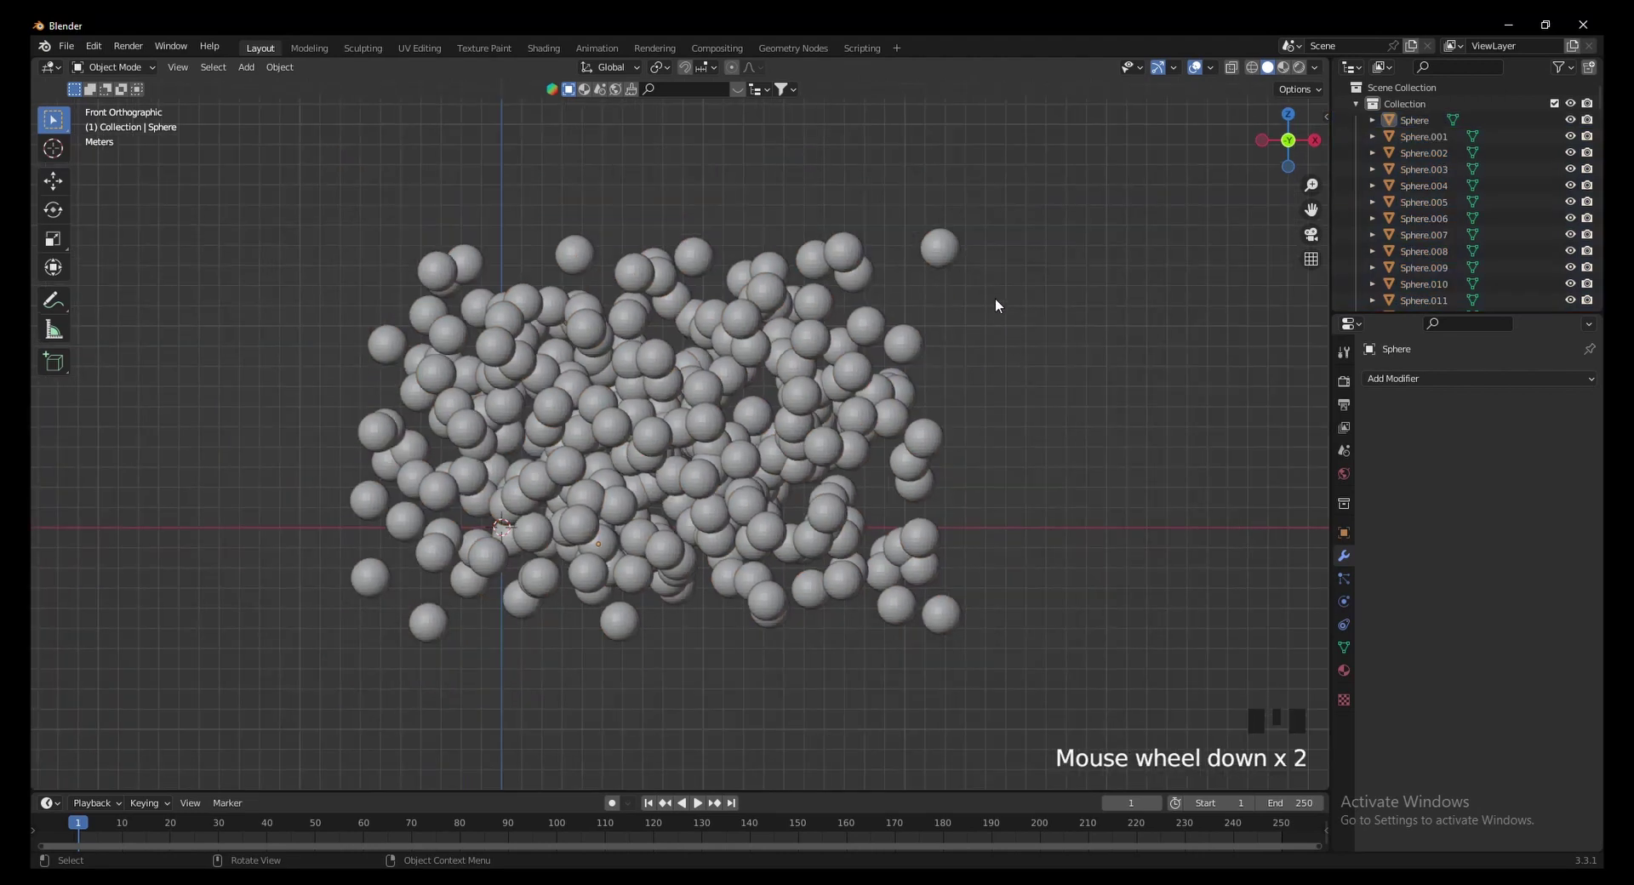
Step: Scatter the spheres with Randomize Transform and give one sphere a Subdivision Surface modifier
left_click(961, 259)
key("ctrl+2")
left_click(1093, 274)
scroll("up", 3)
left_click_drag(1042, 265, 1024, 337)
scroll("up", 3)
scroll("down", 3)
left_click(897, 363)
left_click_drag(897, 364, 970, 289)
left_click(971, 288)
scroll("down", 3)
middle_click(943, 374)
Step: Box-select every sphere and copy the smoothing modifier from the active one via Ctrl+L
left_click(332, 231)
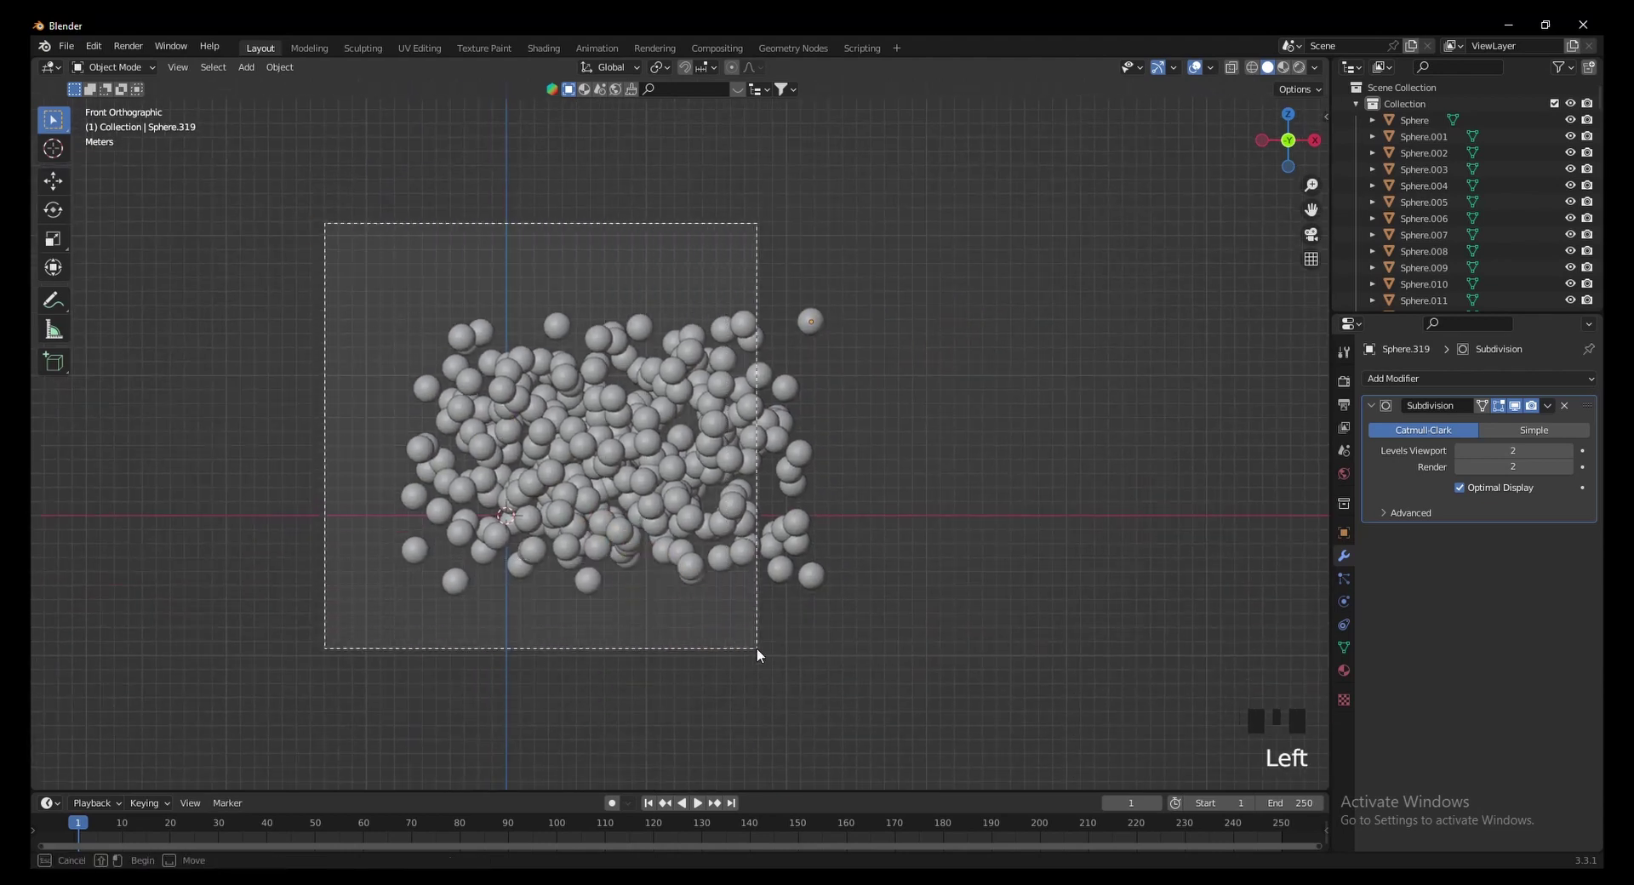
left_click(920, 665)
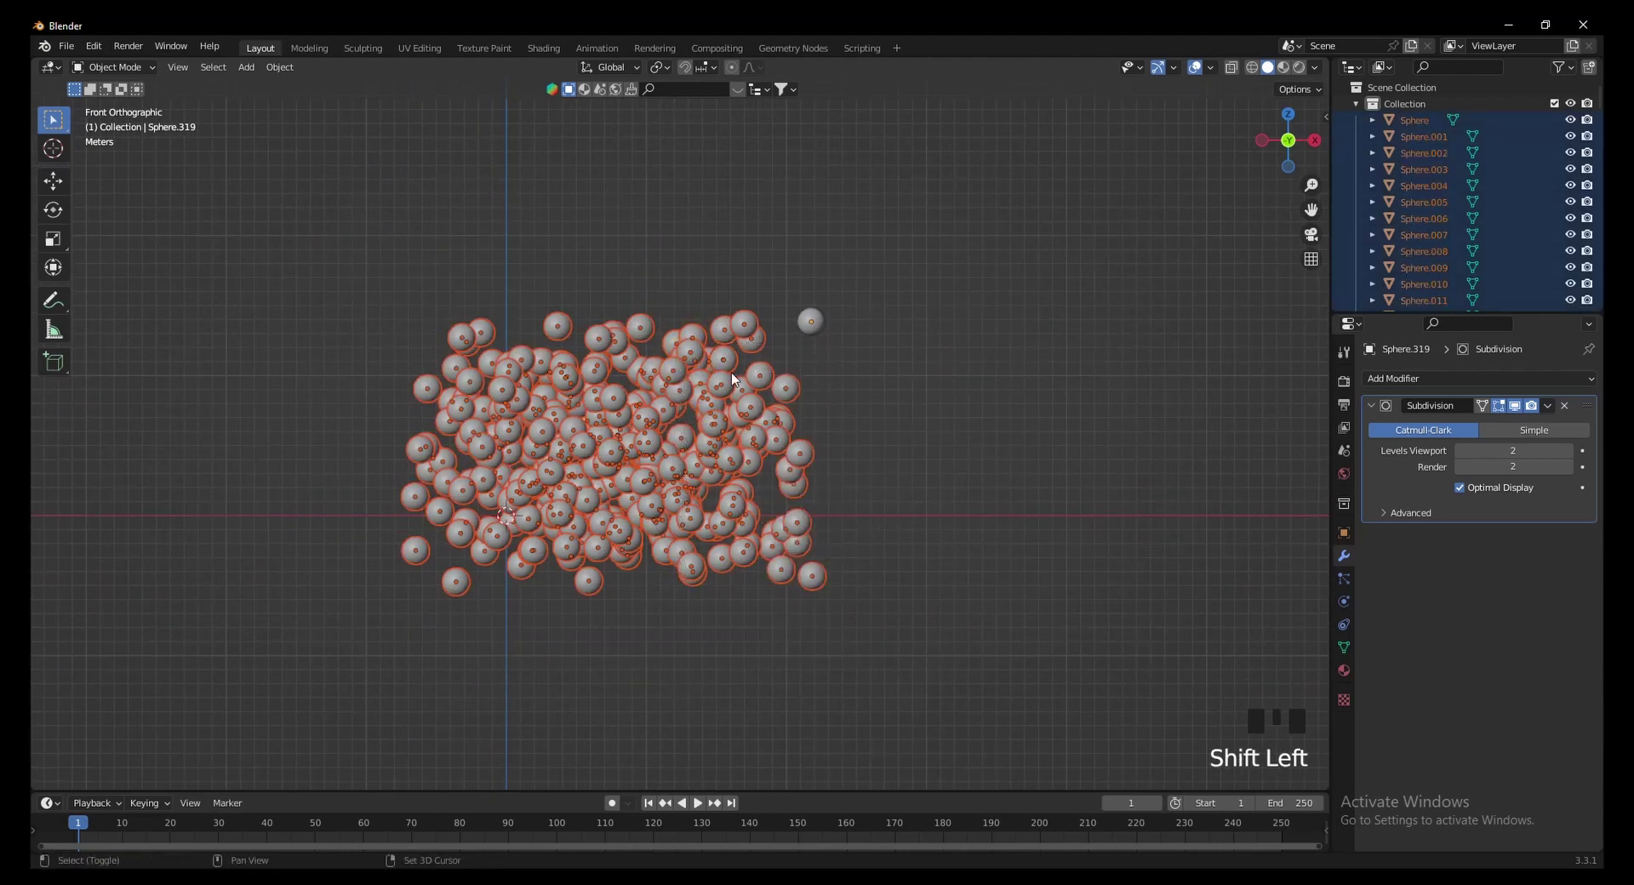
left_click(815, 327)
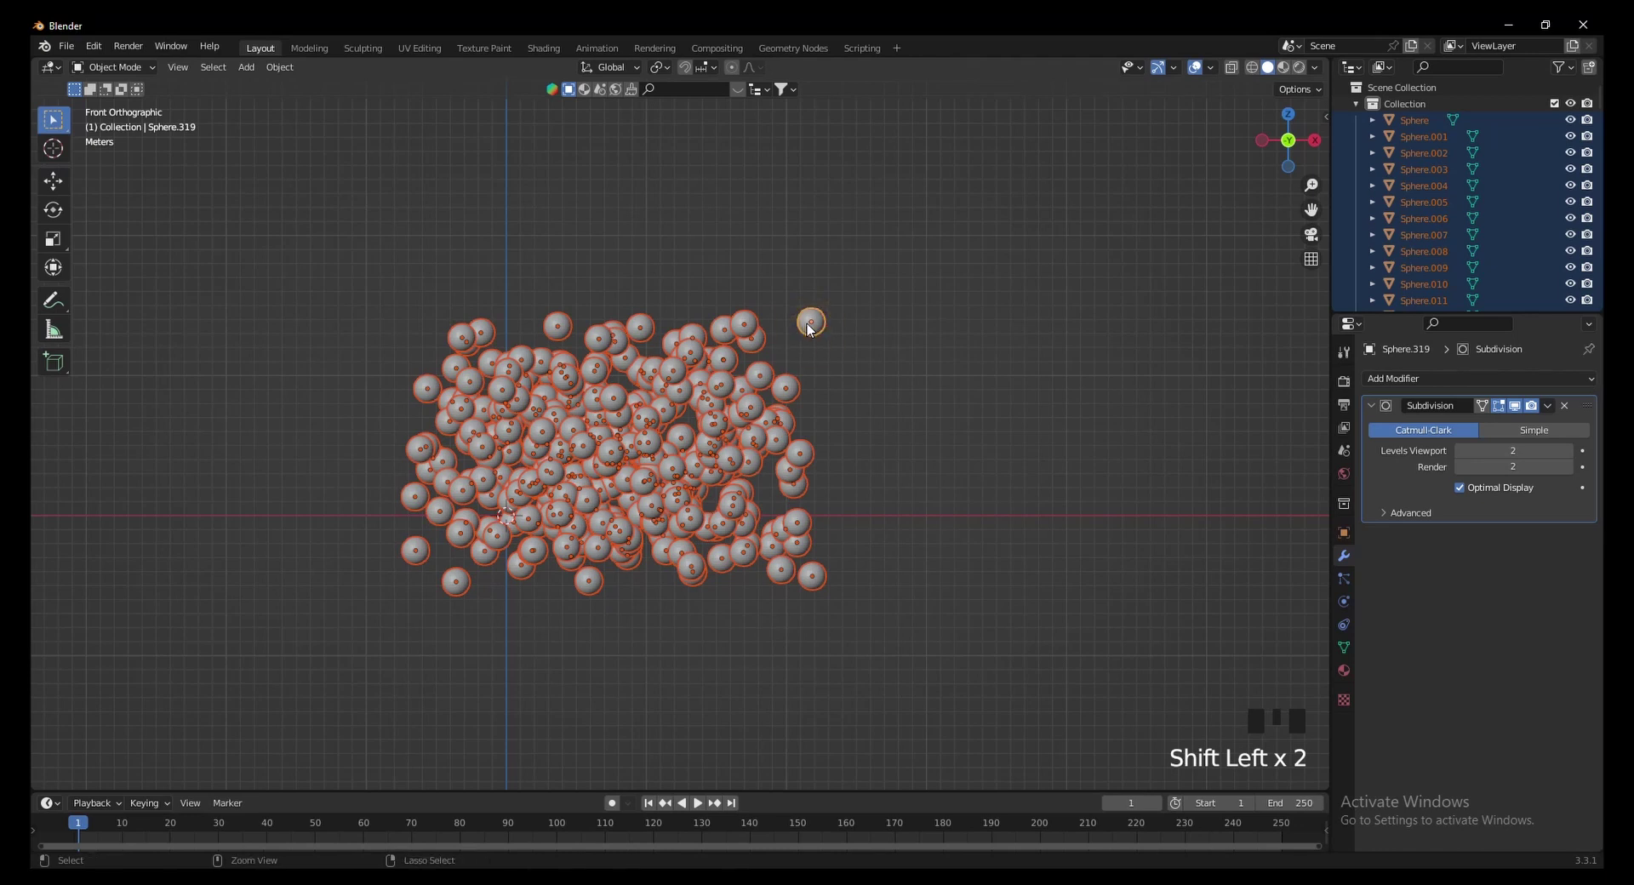
key("ctrl+l")
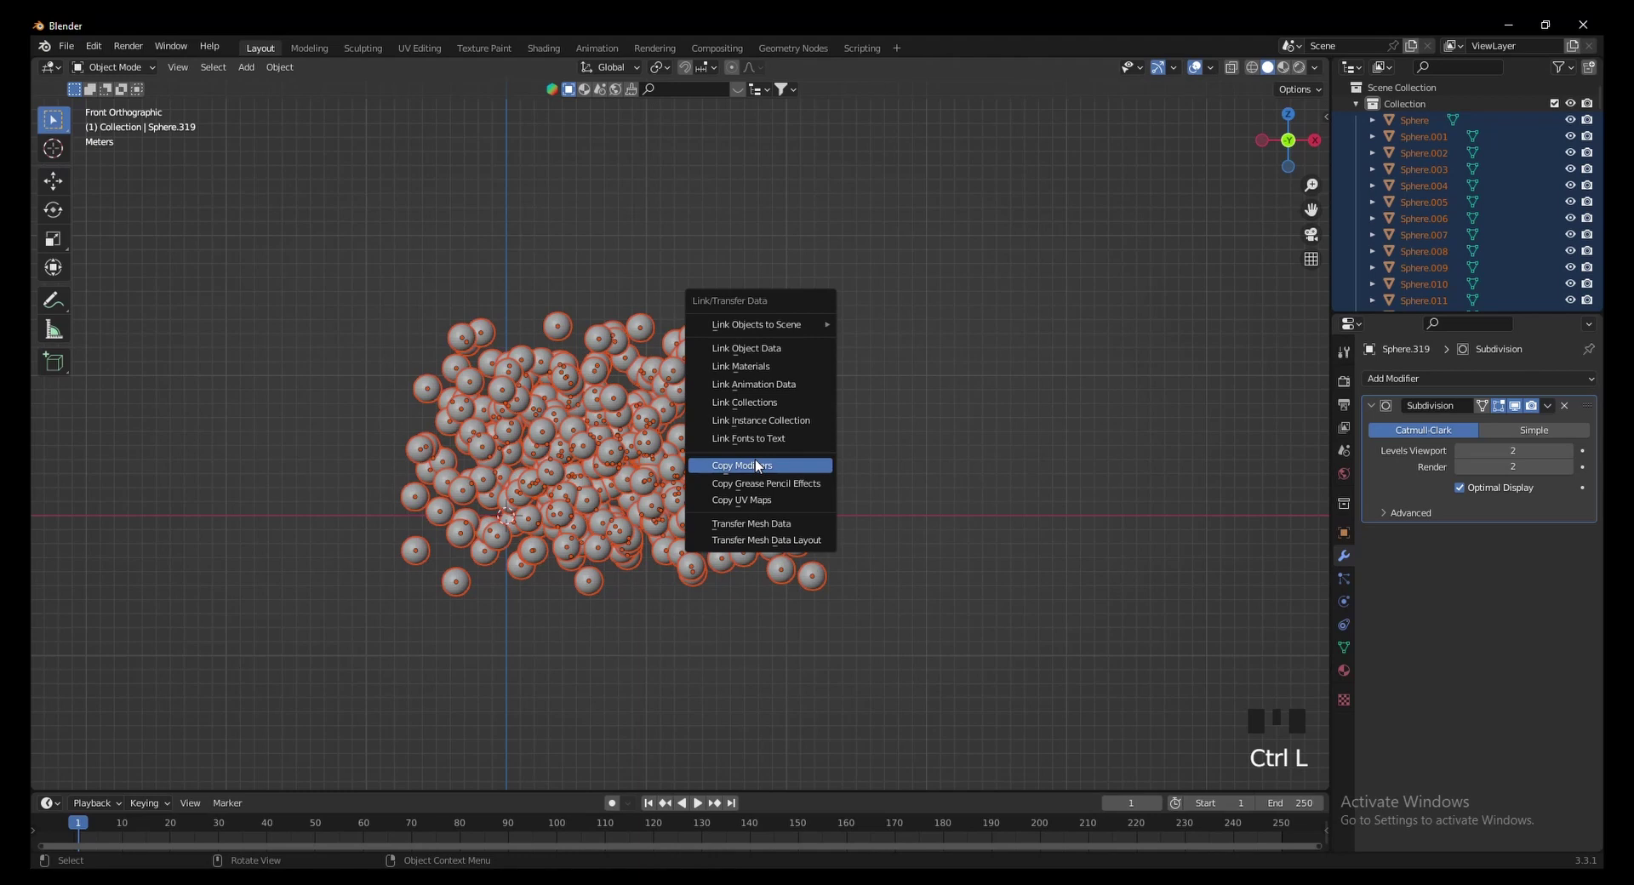
left_click(877, 412)
scroll("up", 3)
left_click(869, 292)
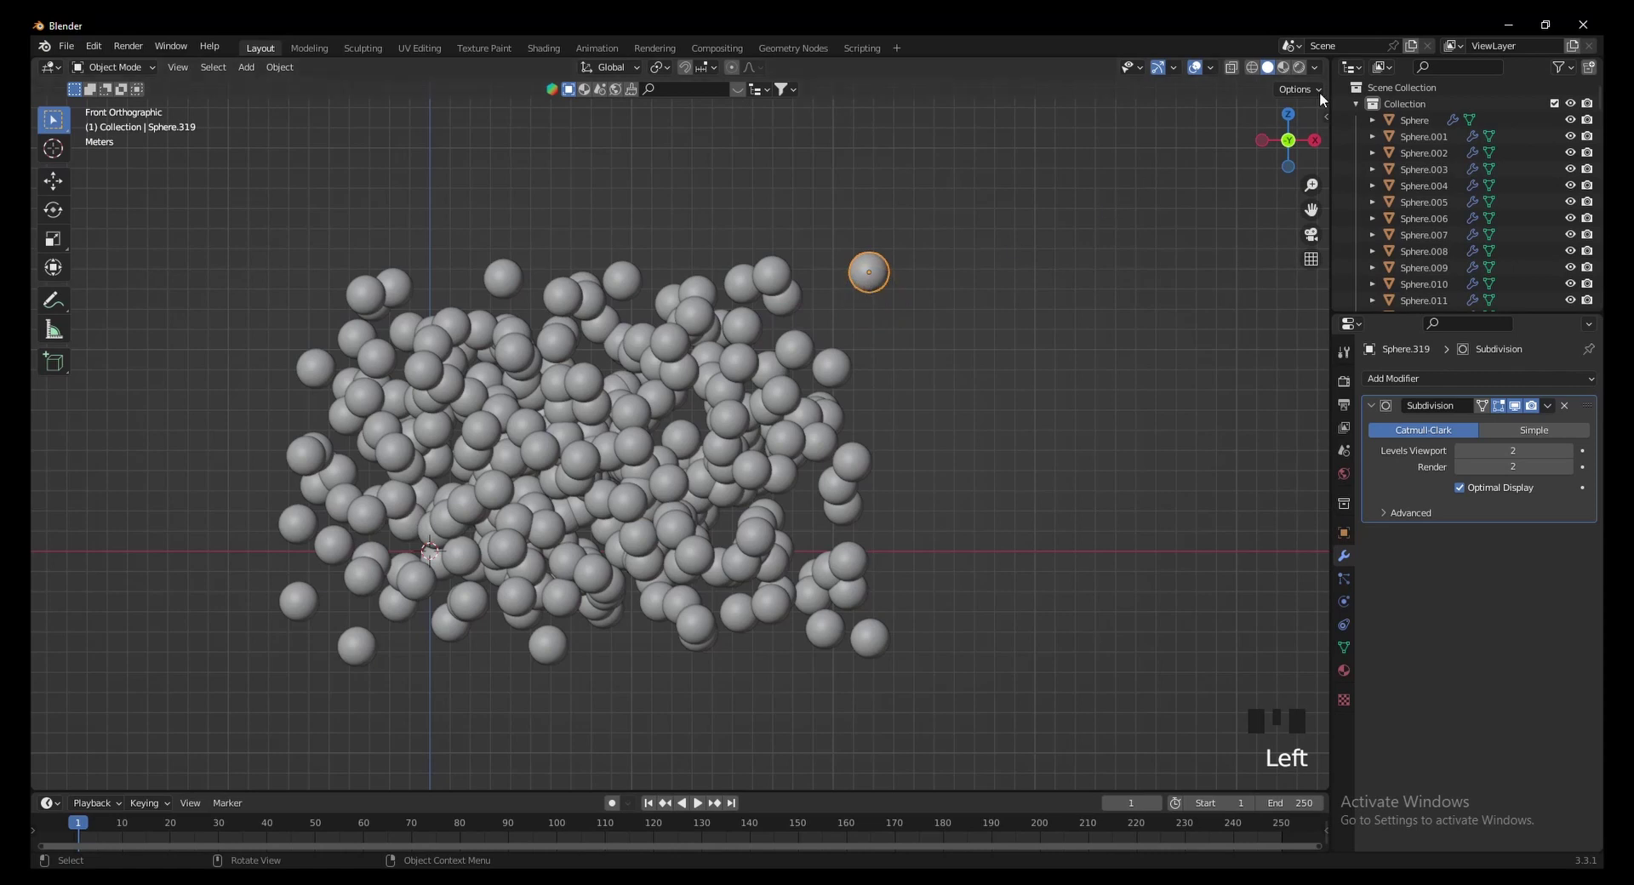
Step: Switch to the Shading workspace and frame the scattered spheres in the viewport
left_click_drag(632, 74, 563, 78)
left_click(542, 57)
scroll("down", 3)
scroll("down", 3)
key("`")
left_click_drag(1010, 278, 937, 321)
Step: Wire Object Info Random into a ColorRamp feeding the material's Base Color
scroll("up", 3)
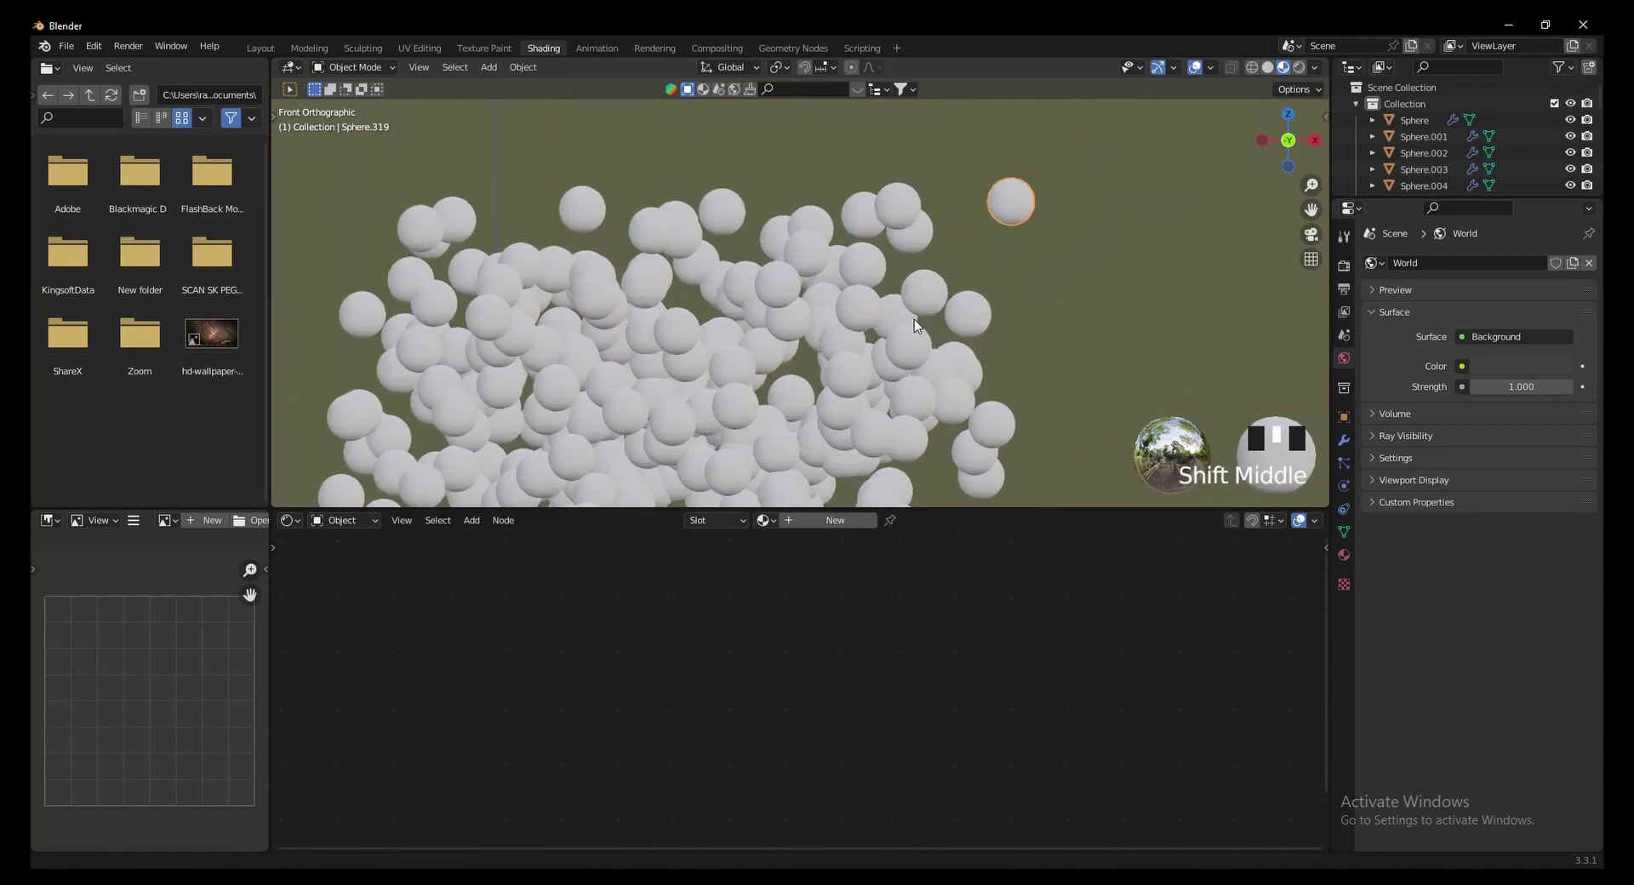
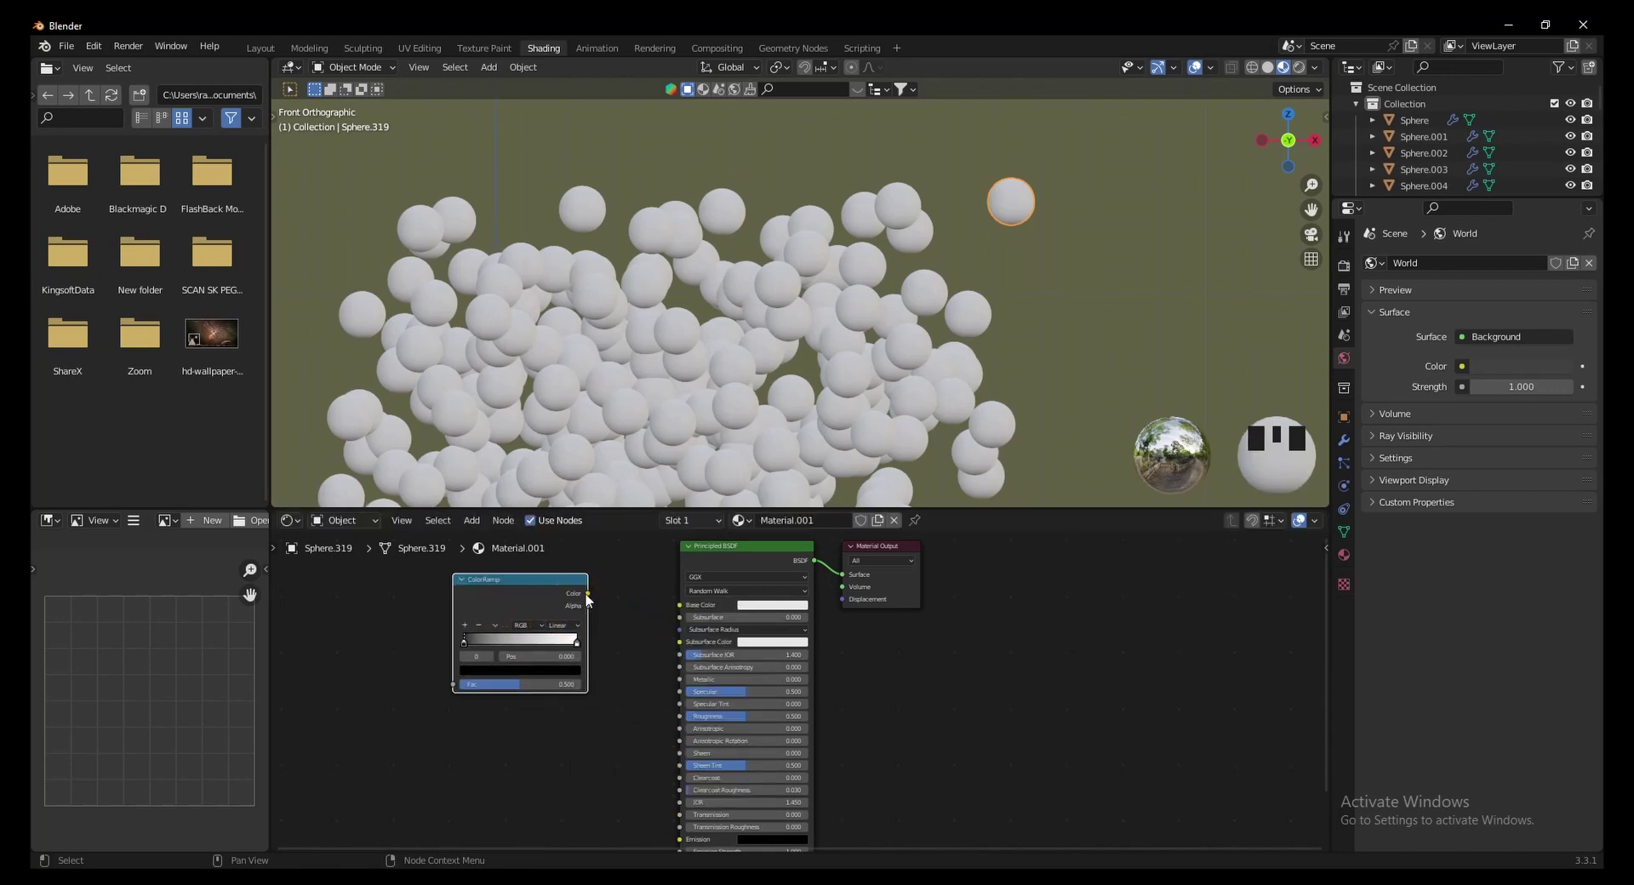
left_click(640, 620)
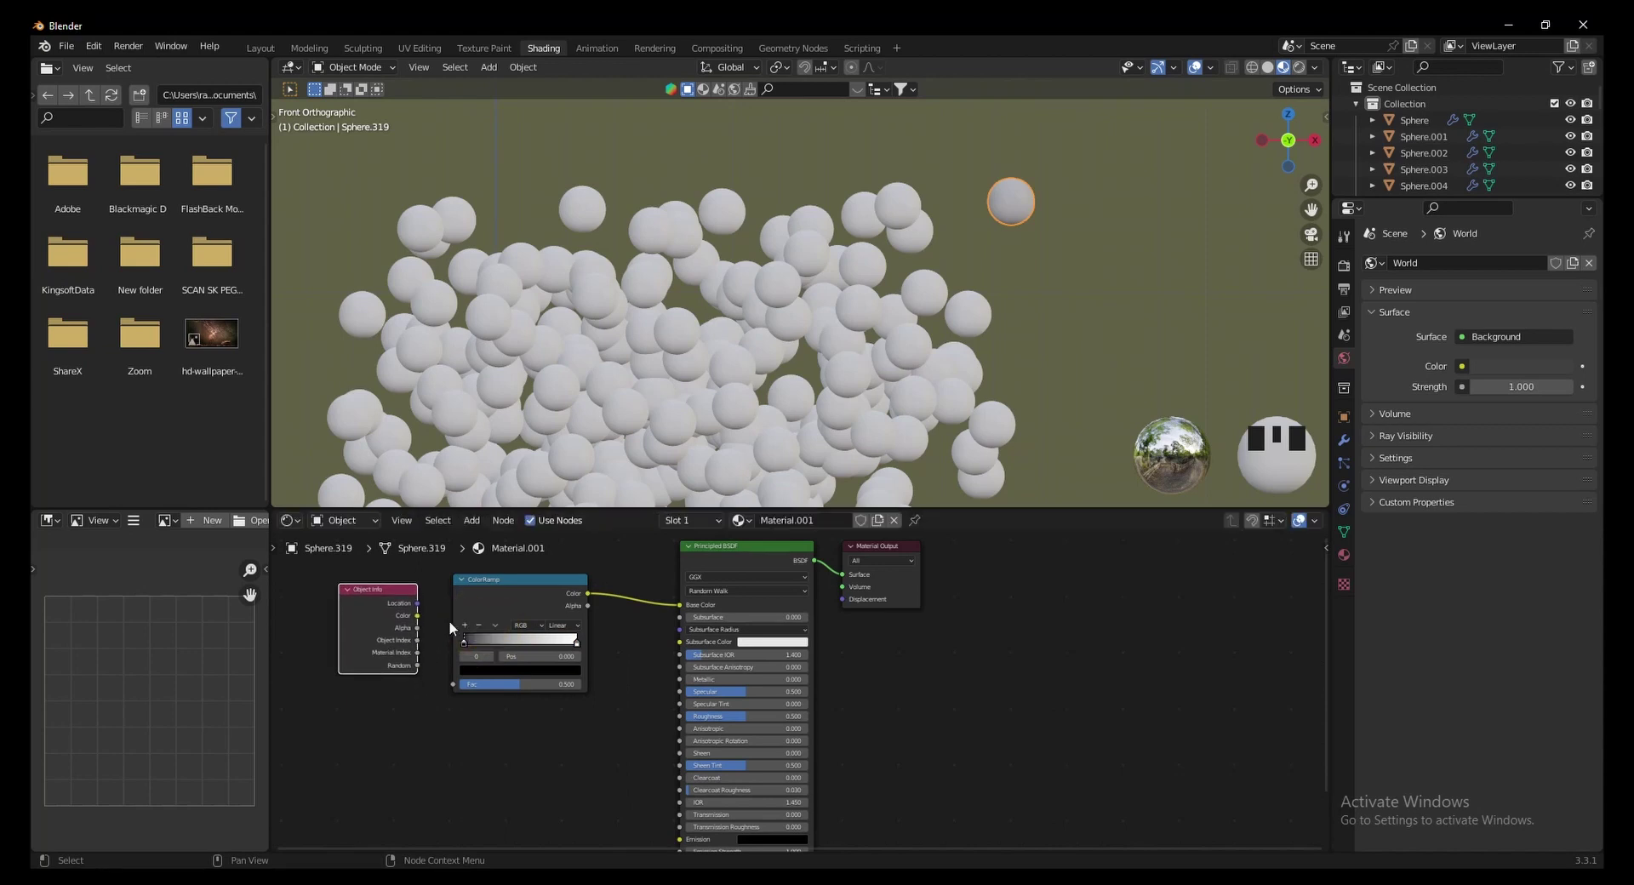
left_click(449, 693)
scroll("down", 3)
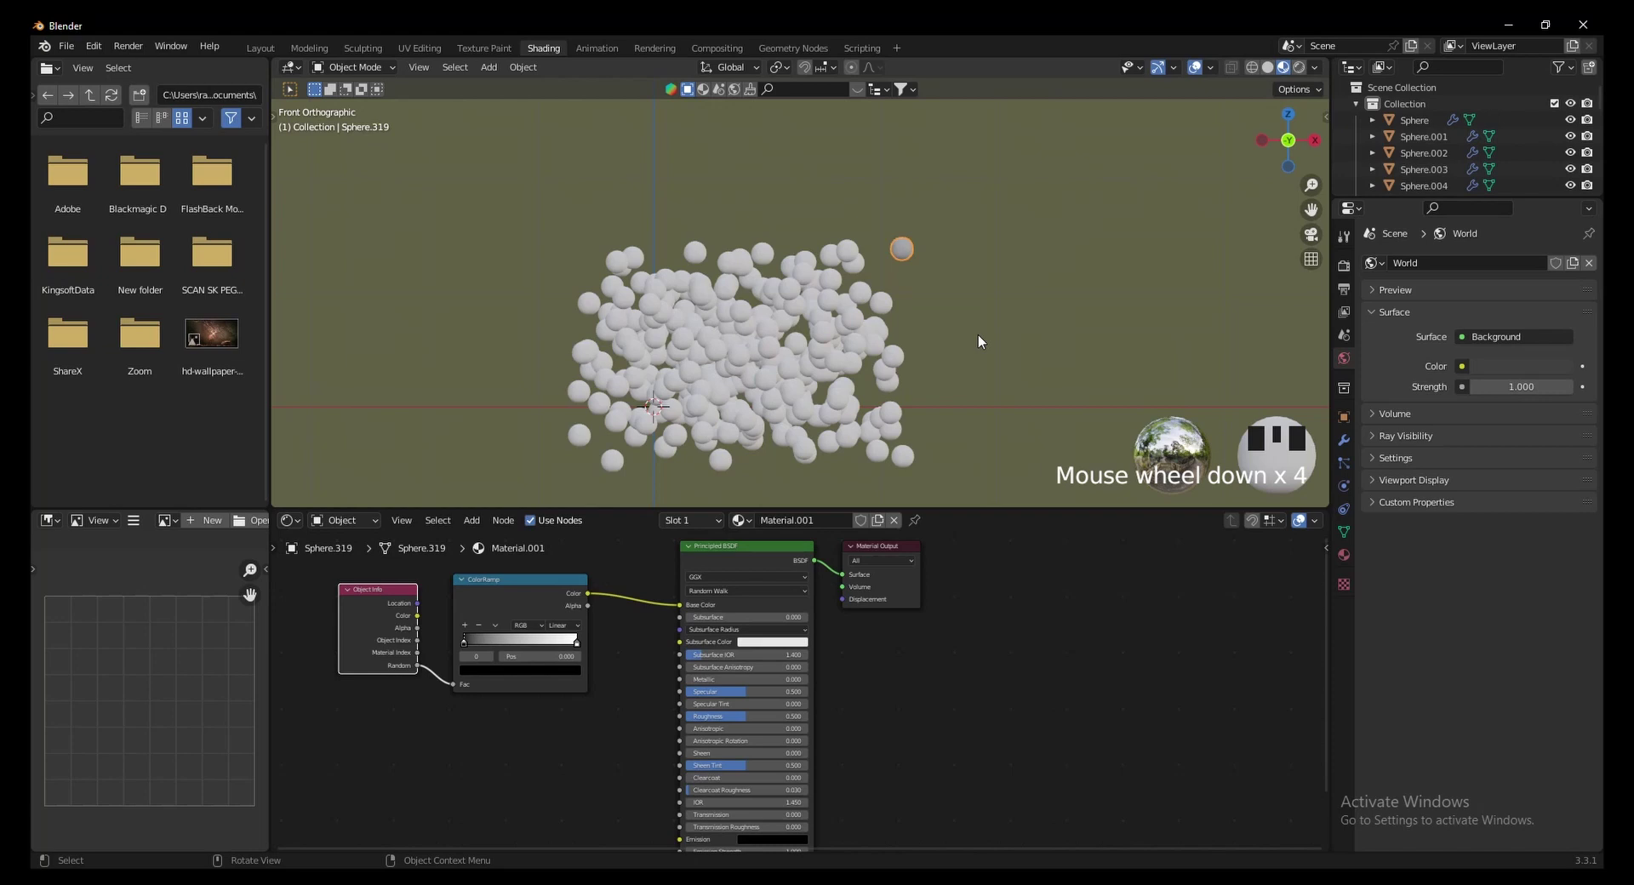
Step: Link the grey-shaded material to all spheres via Ctrl+L Link Materials
left_click(985, 340)
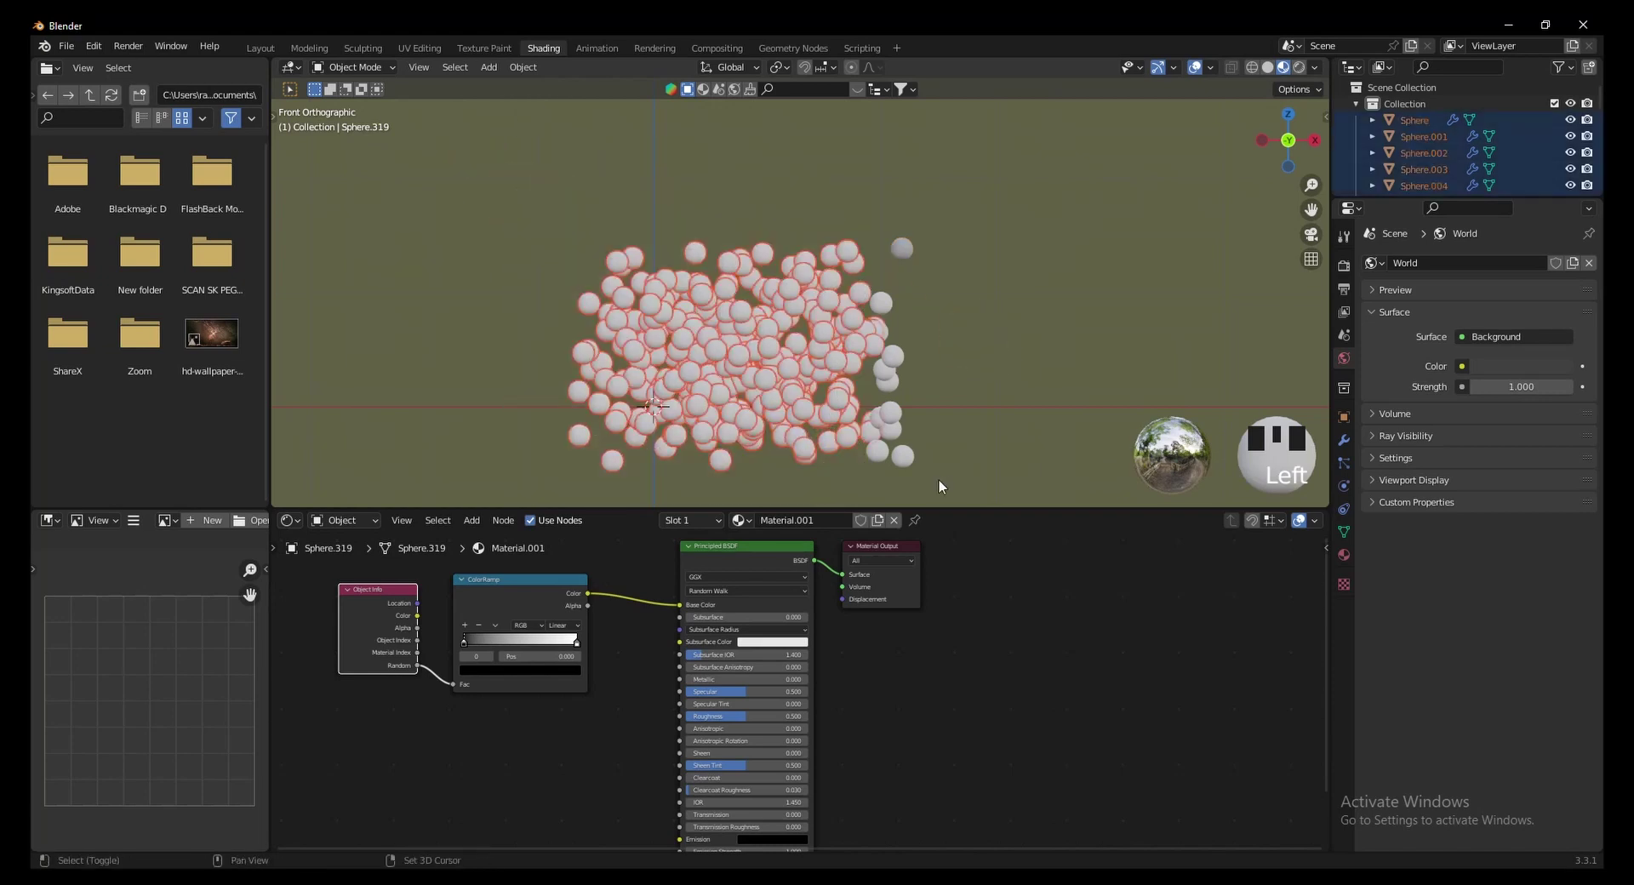
left_click(907, 259)
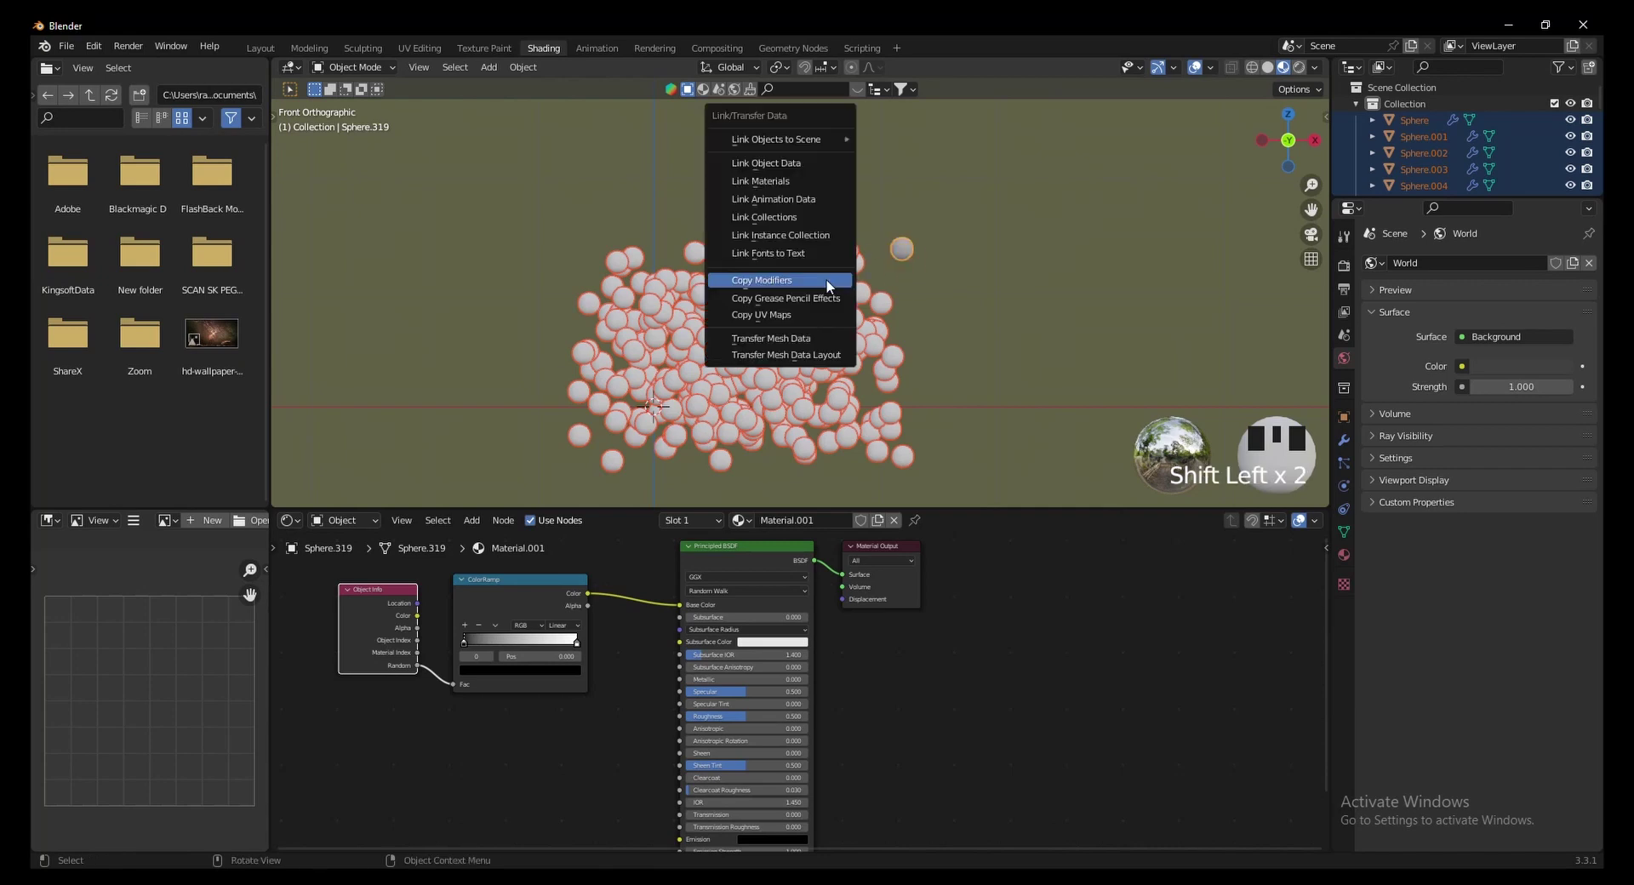
key("ctrl+l")
left_click(976, 195)
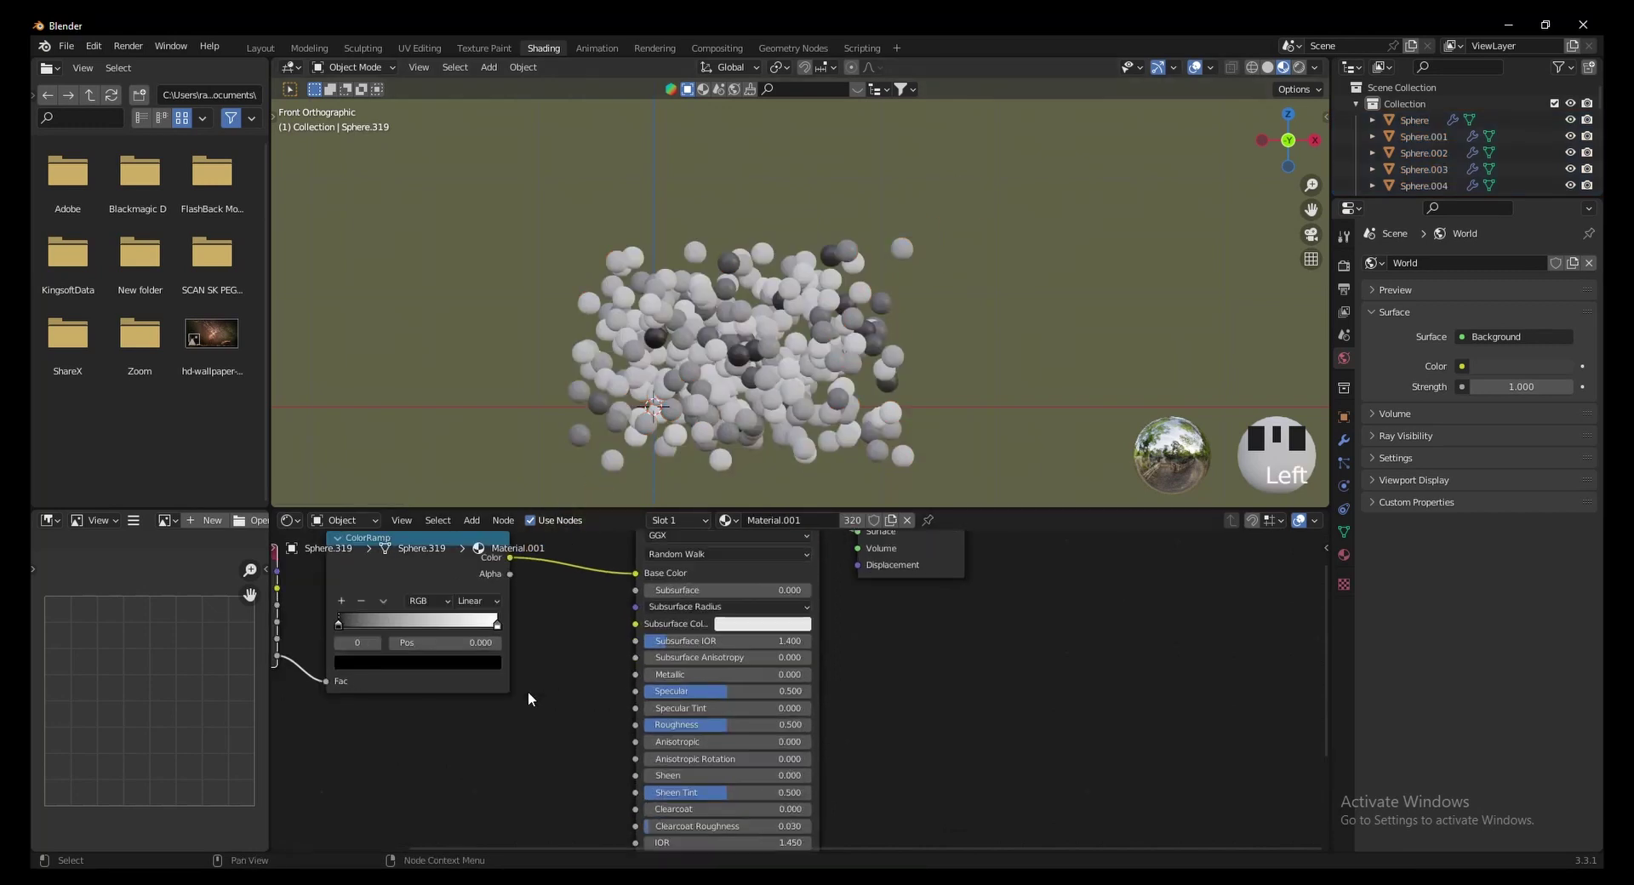
Step: Set the ColorRamp stops to blue and pink so the spheres vary between them
scroll("up", 3)
left_click_drag(787, 390, 626, 670)
left_click_drag(627, 670, 756, 525)
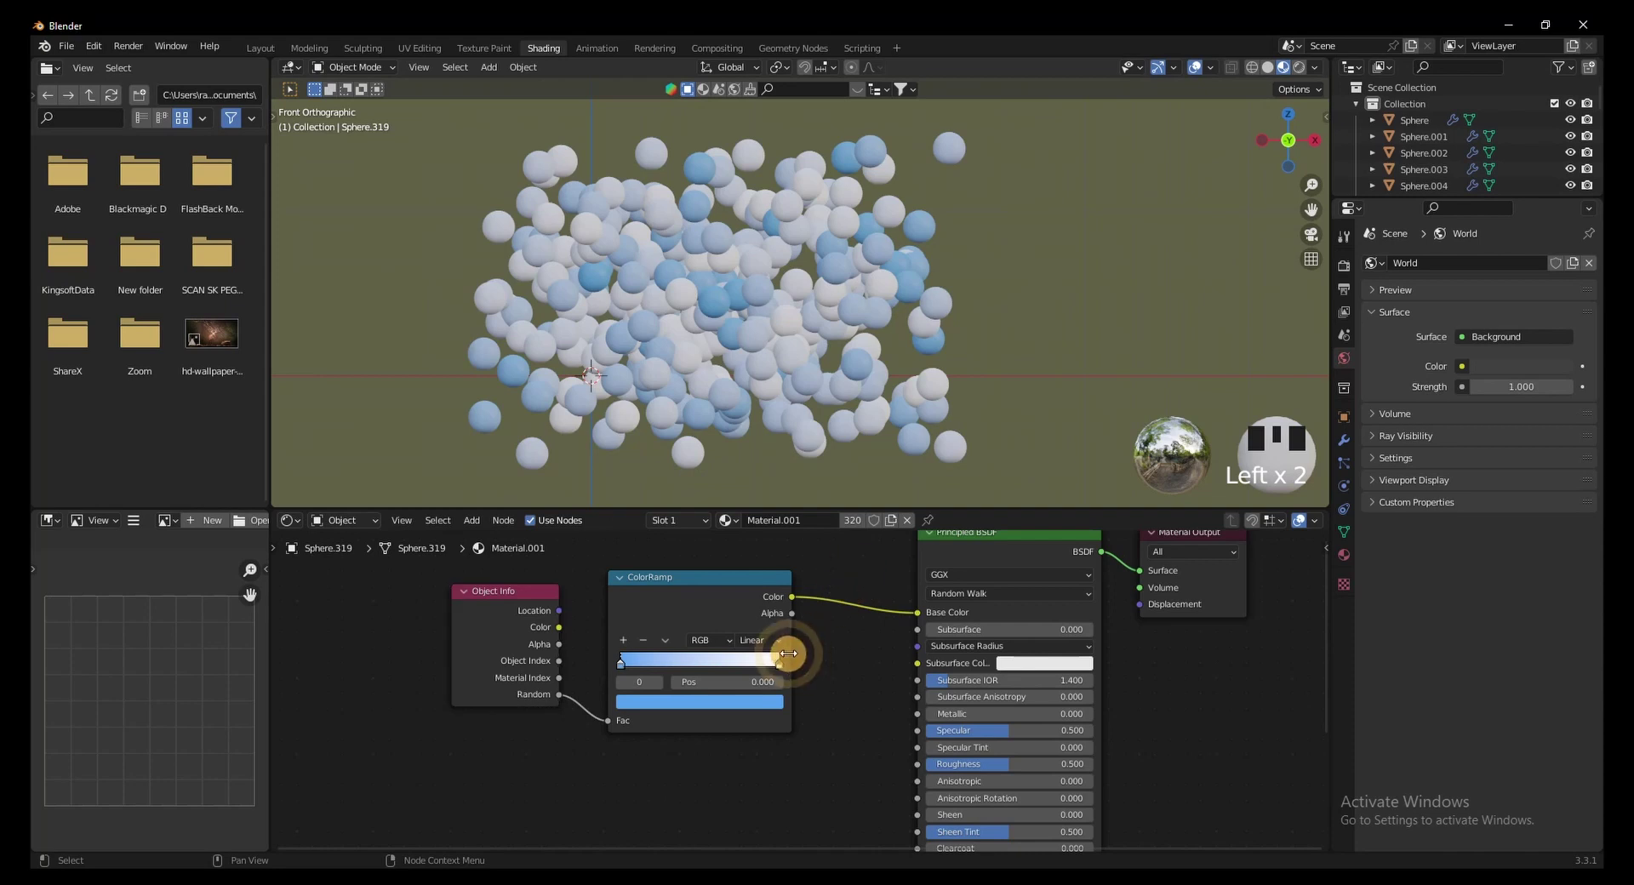
left_click_drag(780, 672, 712, 562)
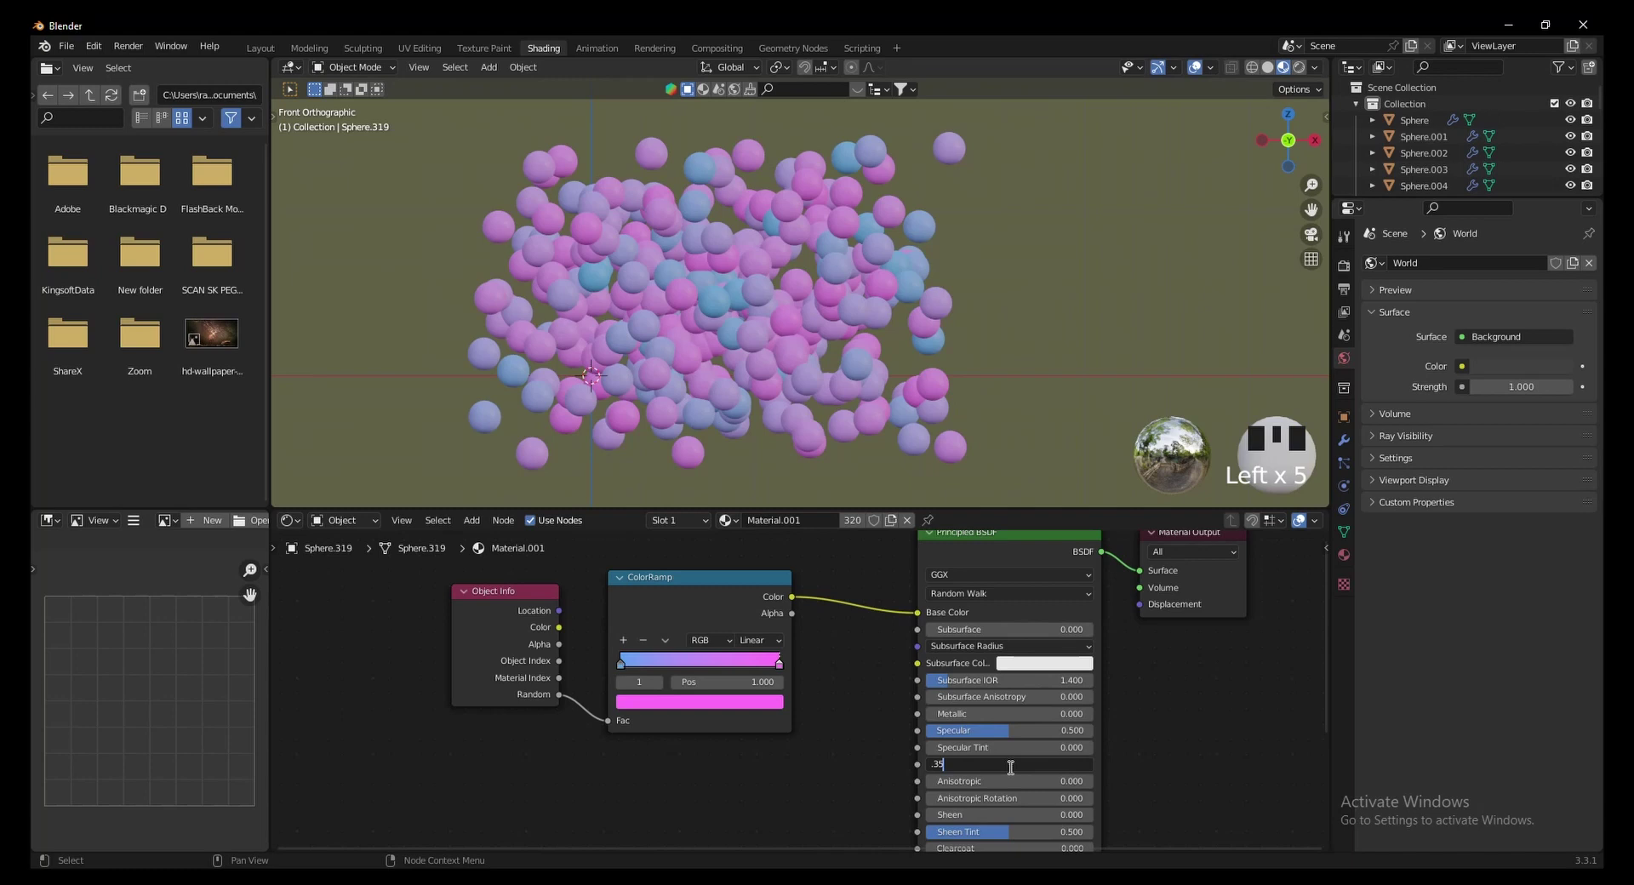
left_click_drag(1011, 771, 992, 397)
scroll("up", 3)
scroll("down", 3)
Step: Return to the Layout workspace and add a camera to the scene
left_click(277, 59)
scroll("down", 3)
left_click_drag(912, 335, 868, 678)
key("shift+a")
scroll("down", 3)
Step: Move the camera and view through it so it frames the spheres
key("g")
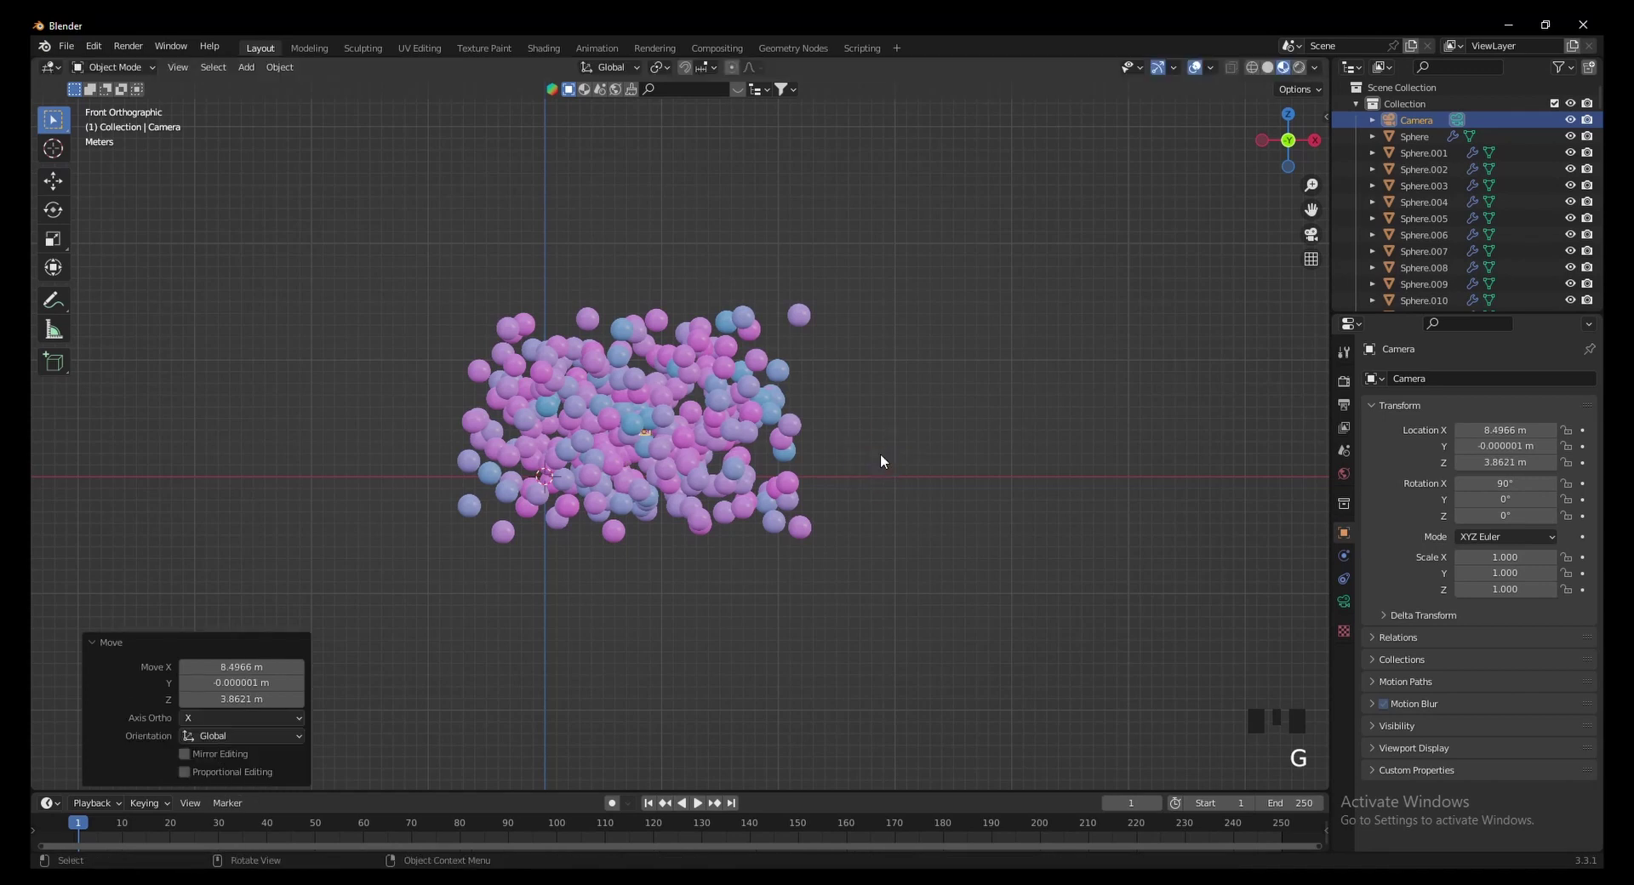
key("`")
key("g")
Step: Light the world with a concrete building HDRI and show Rendered shading
left_click(1327, 236)
scroll("up", 3)
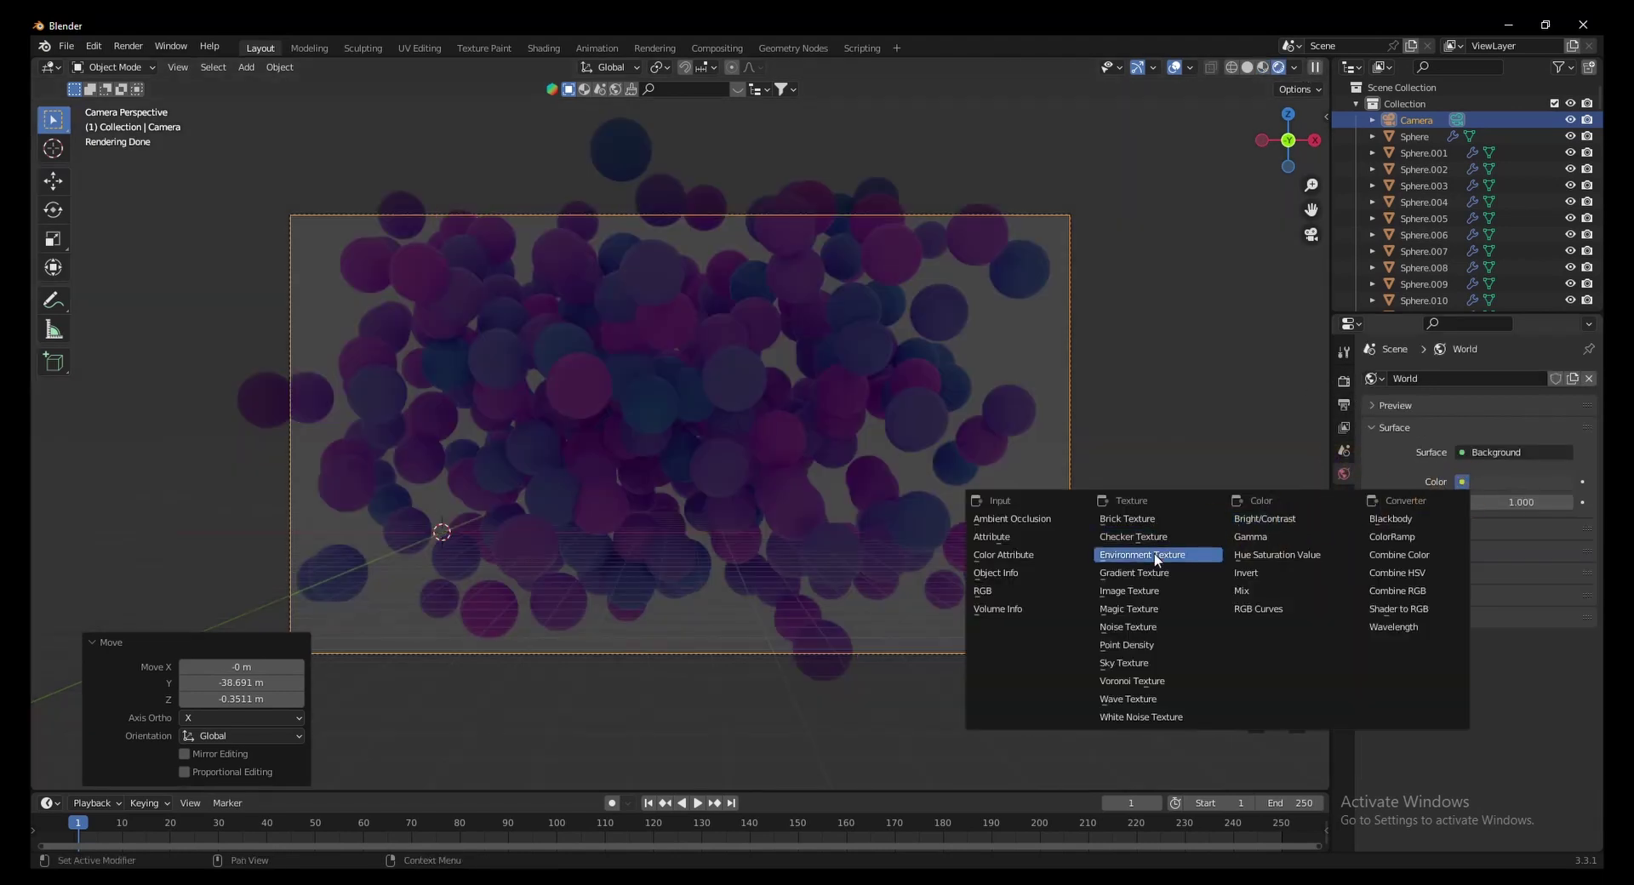
left_click_drag(1156, 558, 1139, 439)
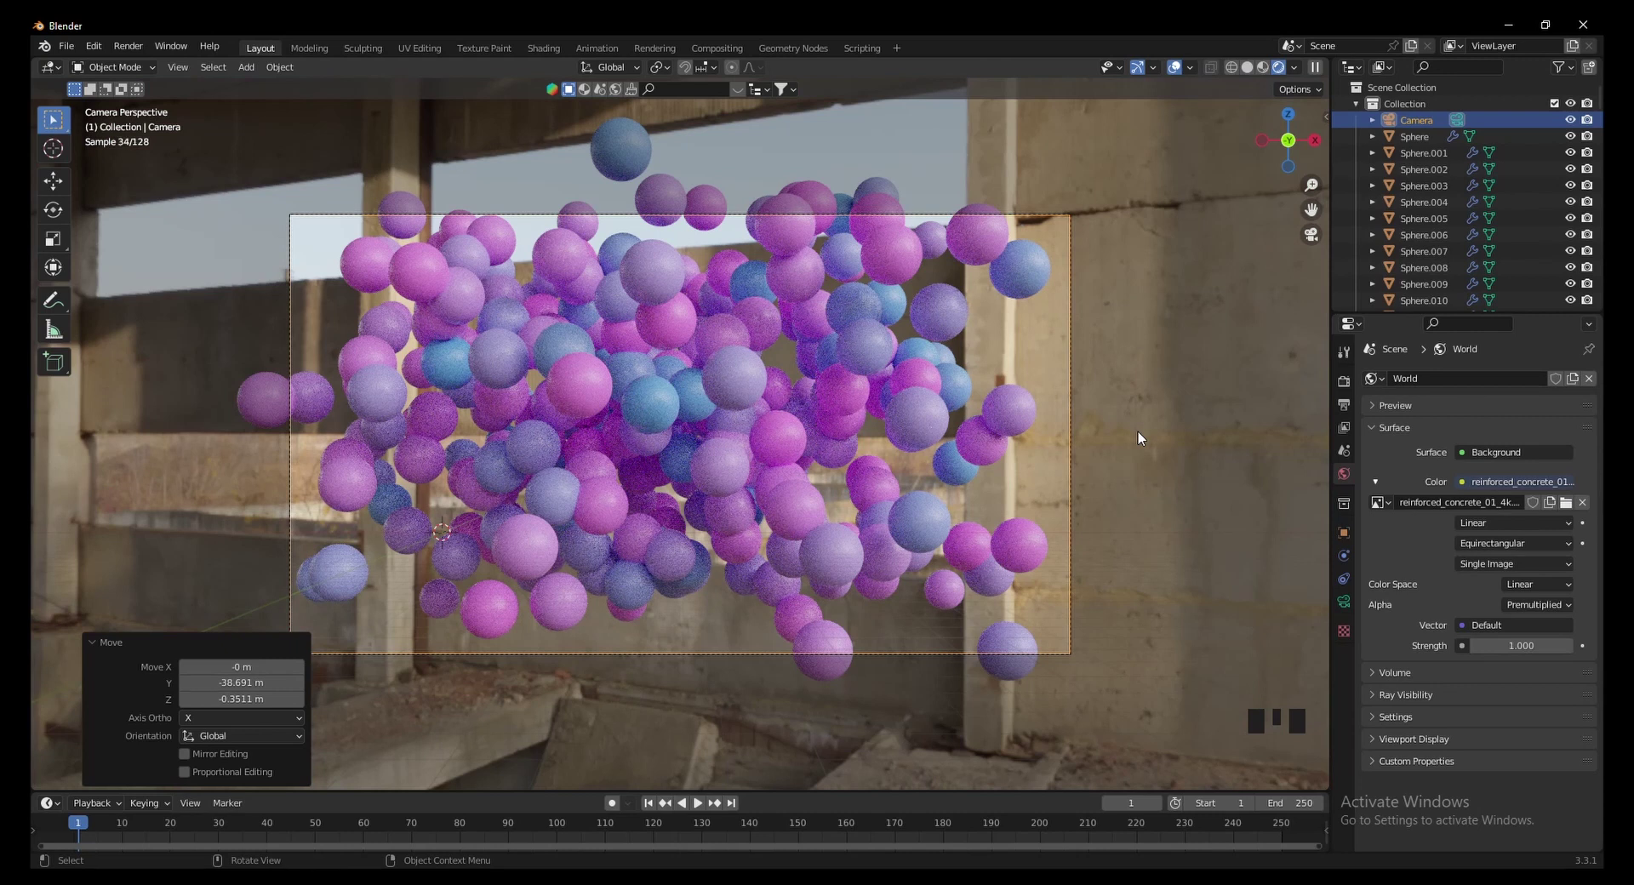